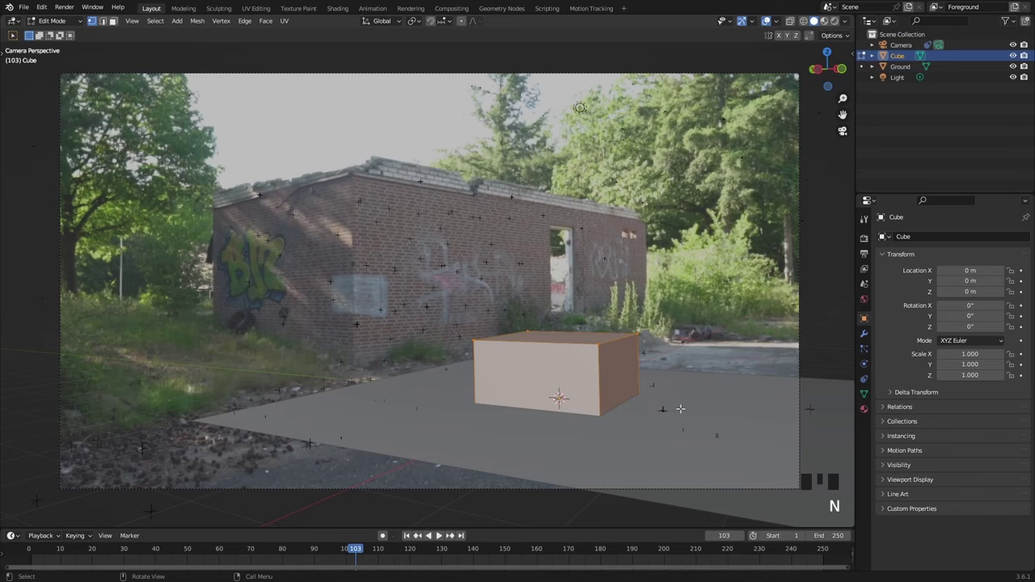
Step: Raise the box's top face 1 m along Z so it becomes a full cube
{"action": "key", "text": "Tab"}
{"action": "key", "text": "Tab"}
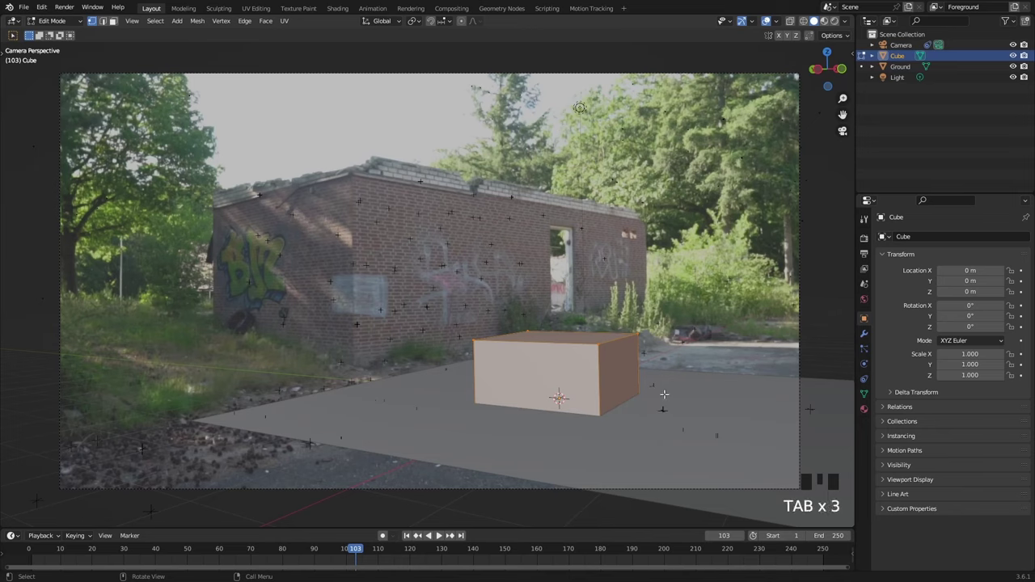
{"action": "key", "text": "g"}
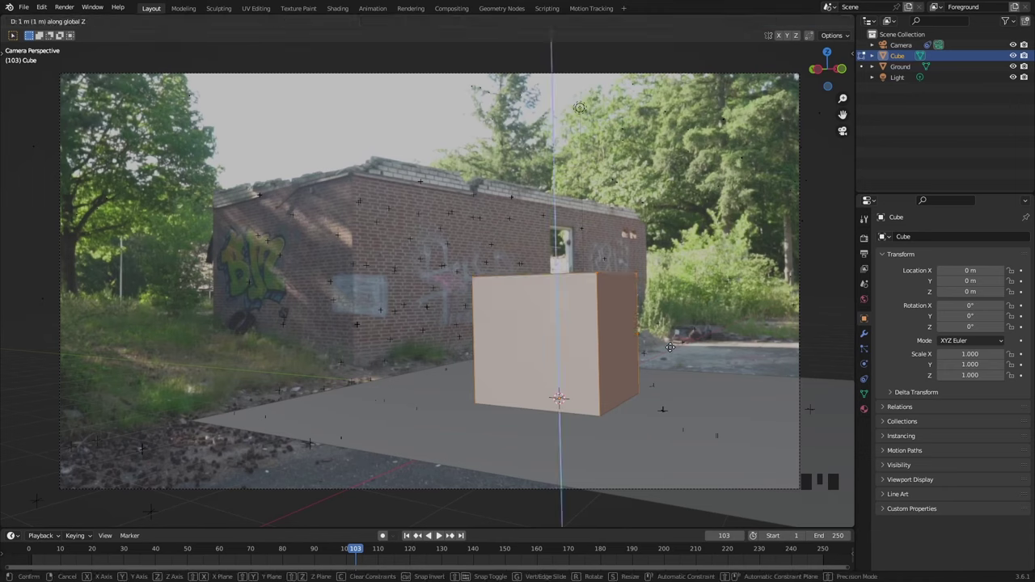
{"action": "key", "text": "Tab"}
{"action": "key", "text": "KP_1"}
Step: Return to Object Mode and view the cube on the ground through the camera
{"action": "scroll", "scroll_direction": "up", "scroll_amount": 3}
{"action": "left_click_drag", "start_coordinate": [620, 410], "coordinate": [460, 287]}
{"action": "key", "text": "KP_0"}
{"action": "key", "text": "s"}
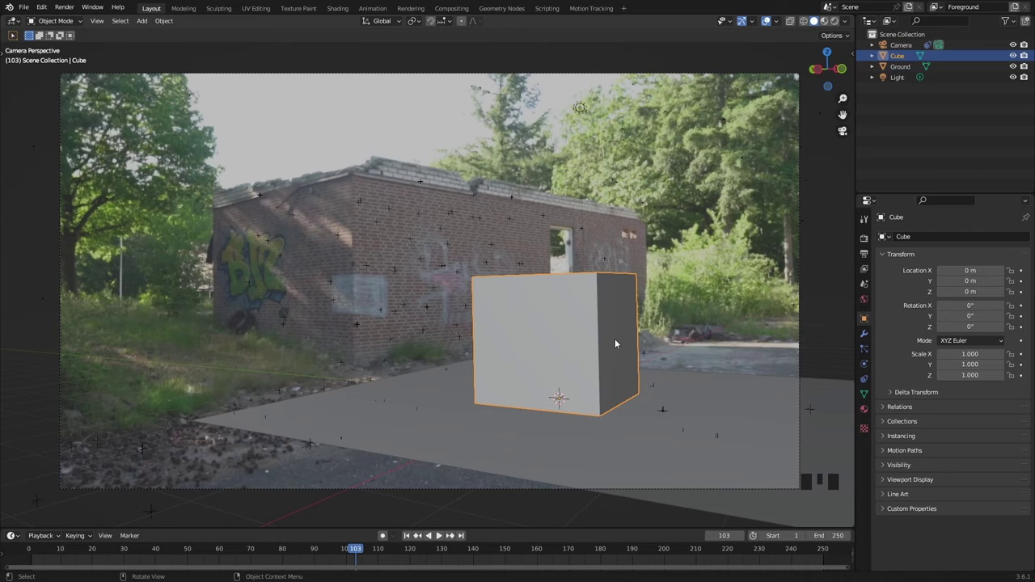
Step: Select the ground plane and view the scene in front orthographic view
{"action": "left_click", "coordinate": [463, 404]}
{"action": "left_click_drag", "start_coordinate": [581, 430], "coordinate": [539, 393]}
{"action": "key", "text": "KP_1"}
{"action": "scroll", "scroll_direction": "down", "scroll_amount": 3}
Step: Zoom in on the cube's base resting on the ground and select the cube
{"action": "scroll", "scroll_direction": "up", "scroll_amount": 3}
{"action": "scroll", "scroll_direction": "up", "scroll_amount": 3}
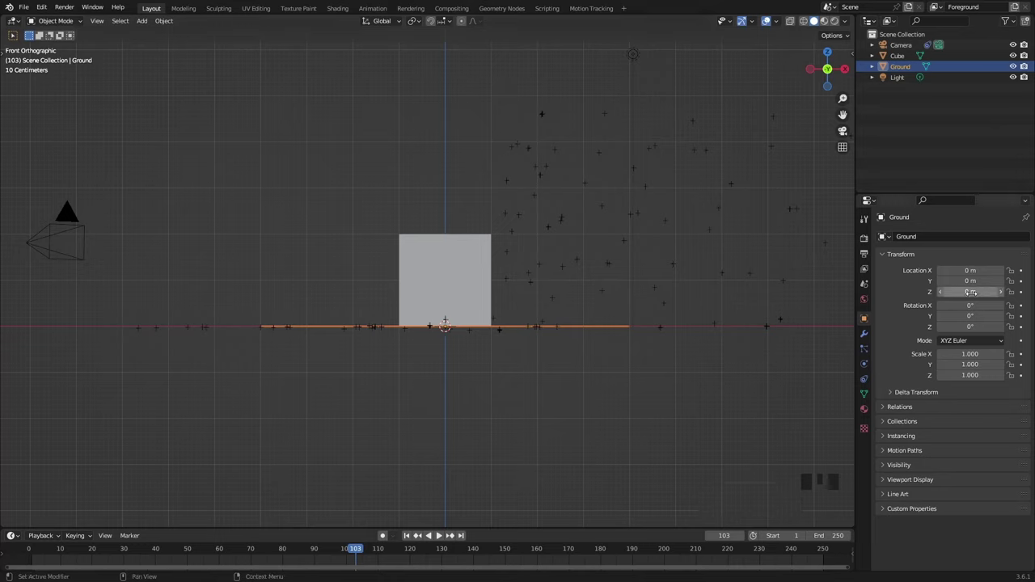
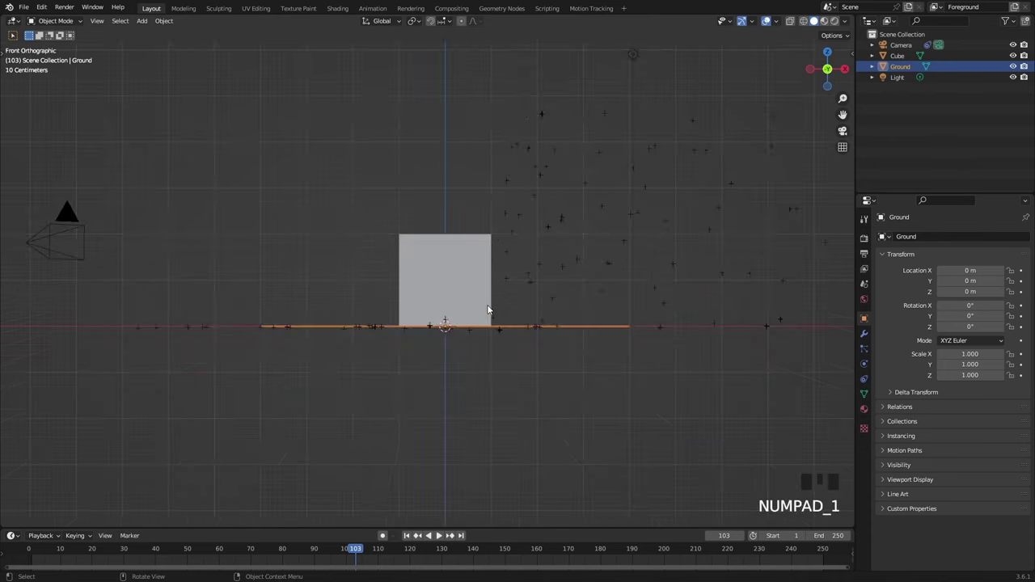
{"action": "scroll", "scroll_direction": "up", "scroll_amount": 3}
{"action": "left_click", "coordinate": [475, 275]}
Step: Switch to camera view and hide the ground plane from the viewport
{"action": "key", "text": "g"}
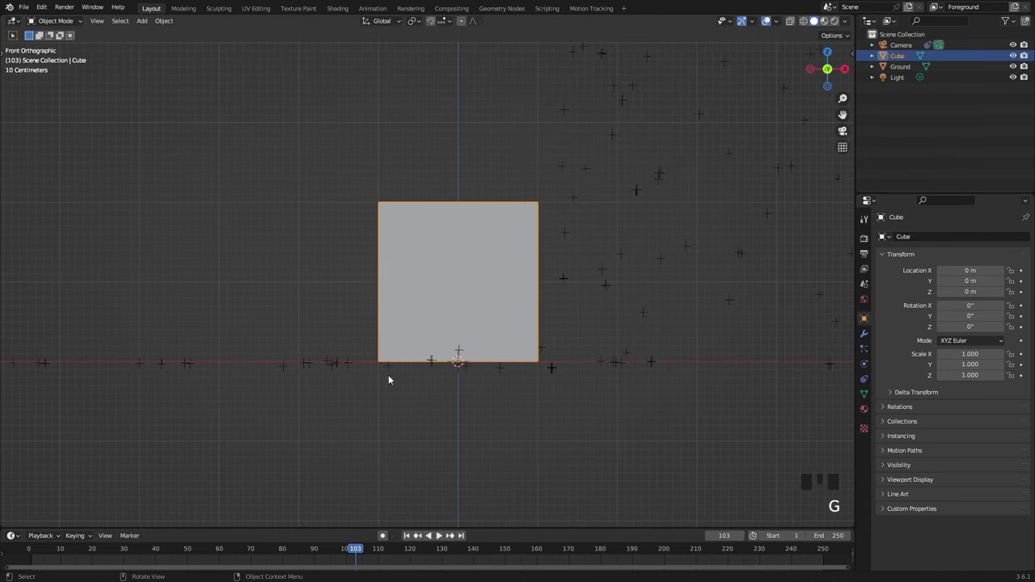
{"action": "key", "text": "KP_0"}
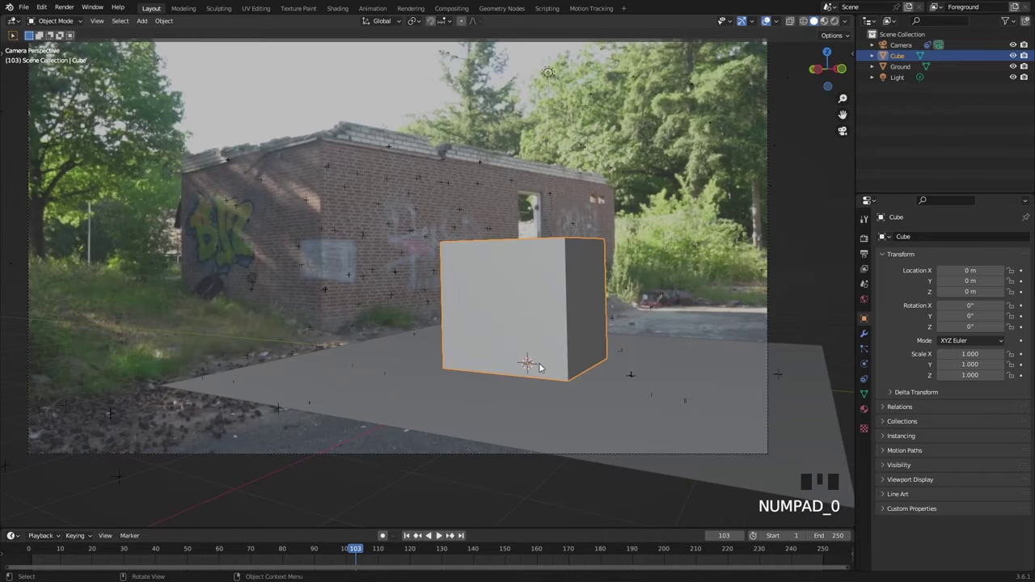
{"action": "left_click", "coordinate": [427, 406]}
{"action": "key", "text": "h"}
Step: Select the cube and zoom in to inspect its base against the footage's pavement
{"action": "left_click_drag", "start_coordinate": [632, 347], "coordinate": [557, 317]}
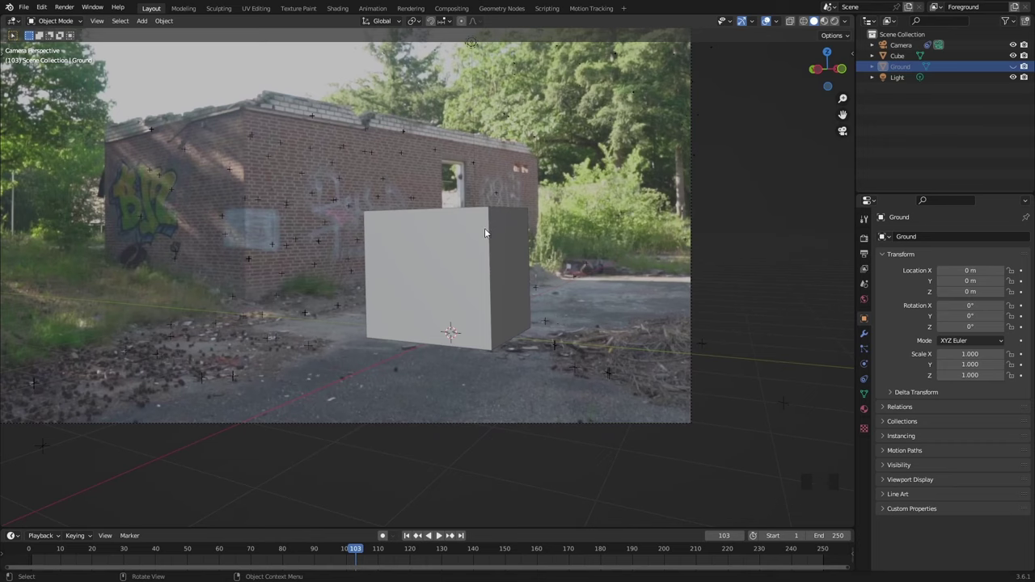
{"action": "left_click", "coordinate": [484, 233]}
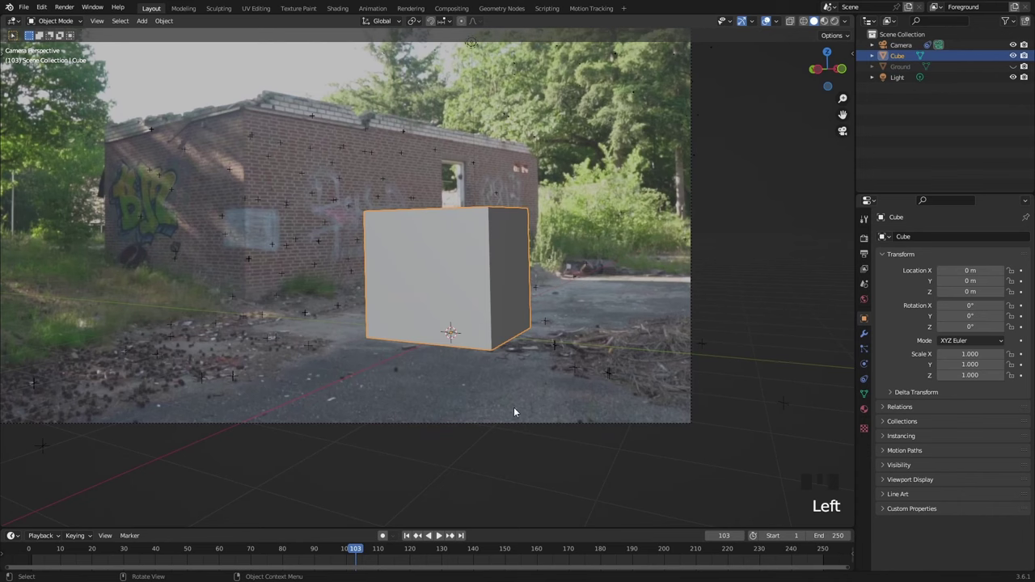
{"action": "scroll", "scroll_direction": "up", "scroll_amount": 3}
{"action": "left_click_drag", "start_coordinate": [460, 442], "coordinate": [485, 341]}
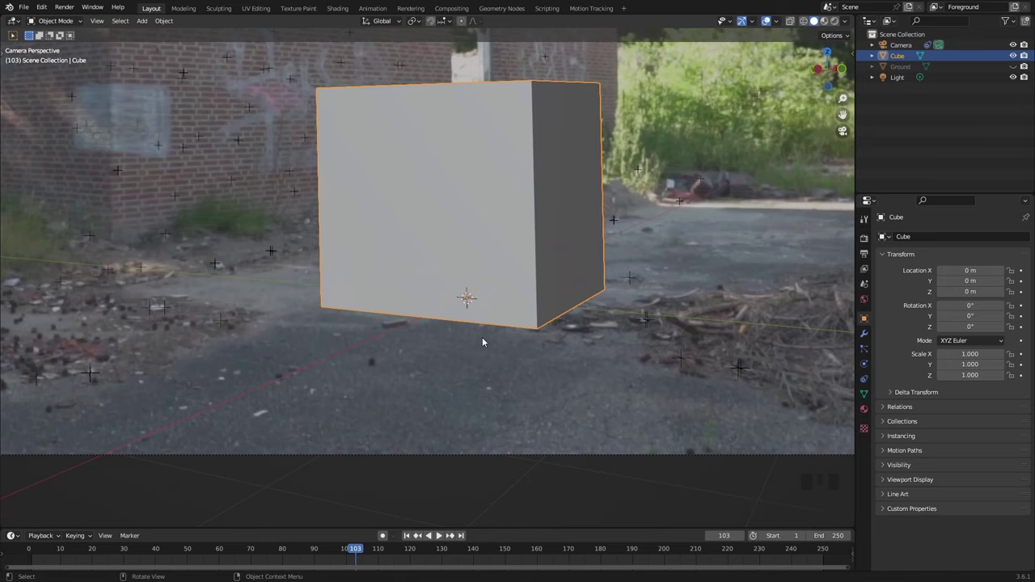
{"action": "scroll", "scroll_direction": "up", "scroll_amount": 3}
{"action": "left_click_drag", "start_coordinate": [545, 468], "coordinate": [451, 352]}
{"action": "scroll", "scroll_direction": "down", "scroll_amount": 3}
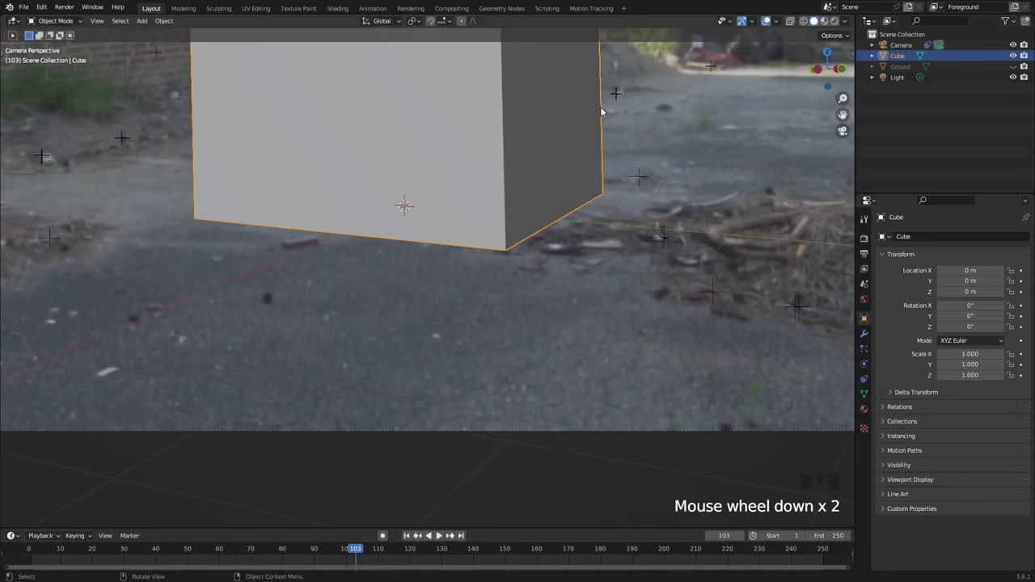
Step: Move the cube along X and Y to about X -1.79 m, Y -0.27 m
{"action": "key", "text": "g"}
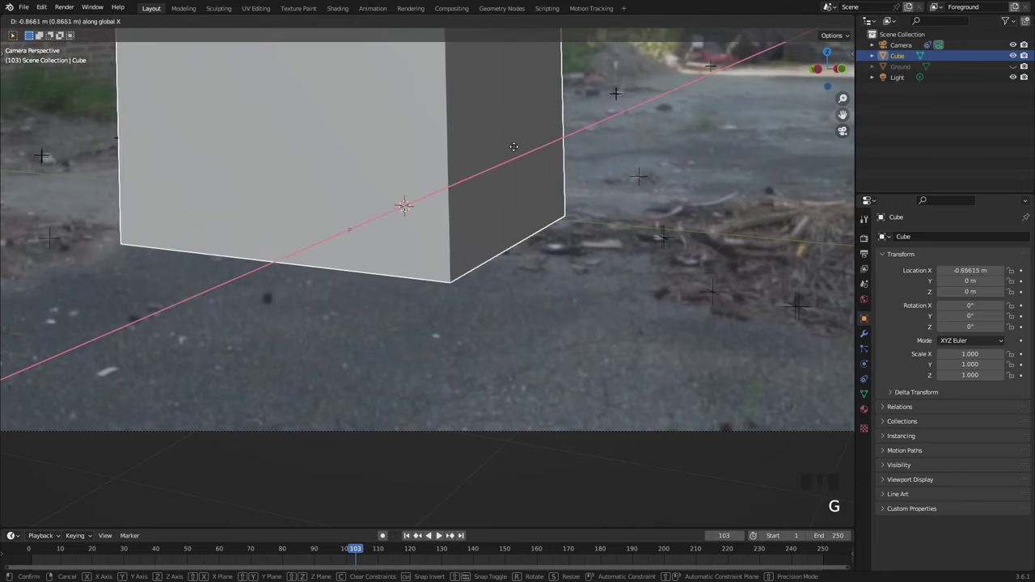
{"action": "key", "text": "g"}
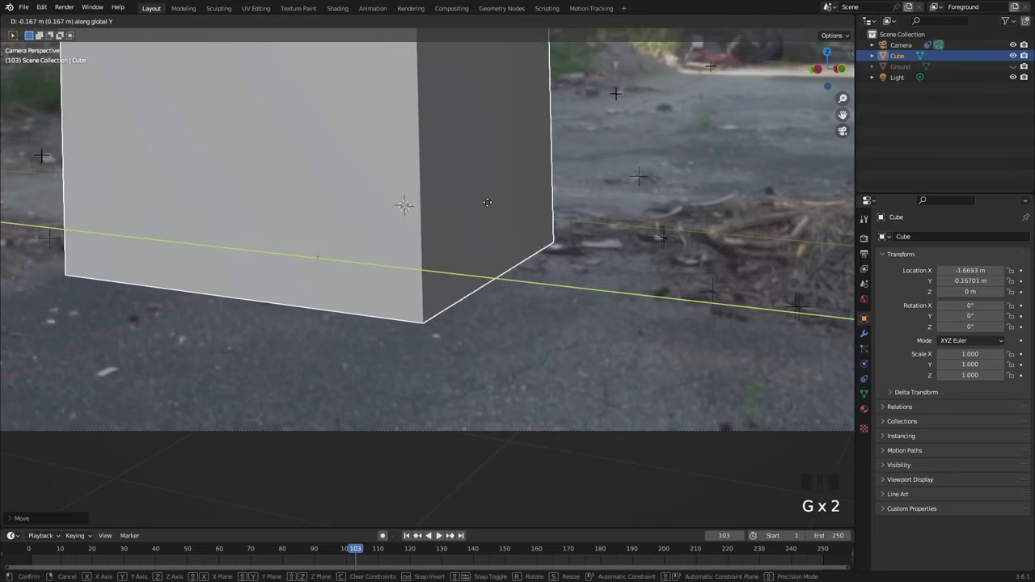
{"action": "key", "text": "g"}
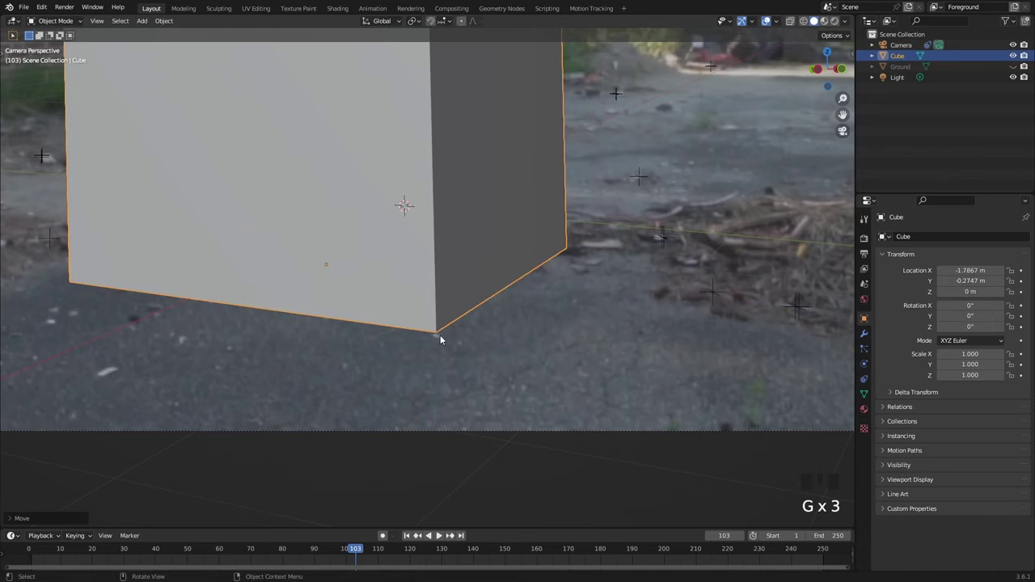
{"action": "scroll", "scroll_direction": "down", "scroll_amount": 3}
{"action": "middle_click", "coordinate": [384, 227]}
Step: Play and scrub the tracked footage to check the cube stays fixed on the pavement
{"action": "key", "text": "KP_0"}
{"action": "left_click_drag", "start_coordinate": [437, 249], "coordinate": [444, 542]}
{"action": "left_click_drag", "start_coordinate": [444, 542], "coordinate": [459, 332]}
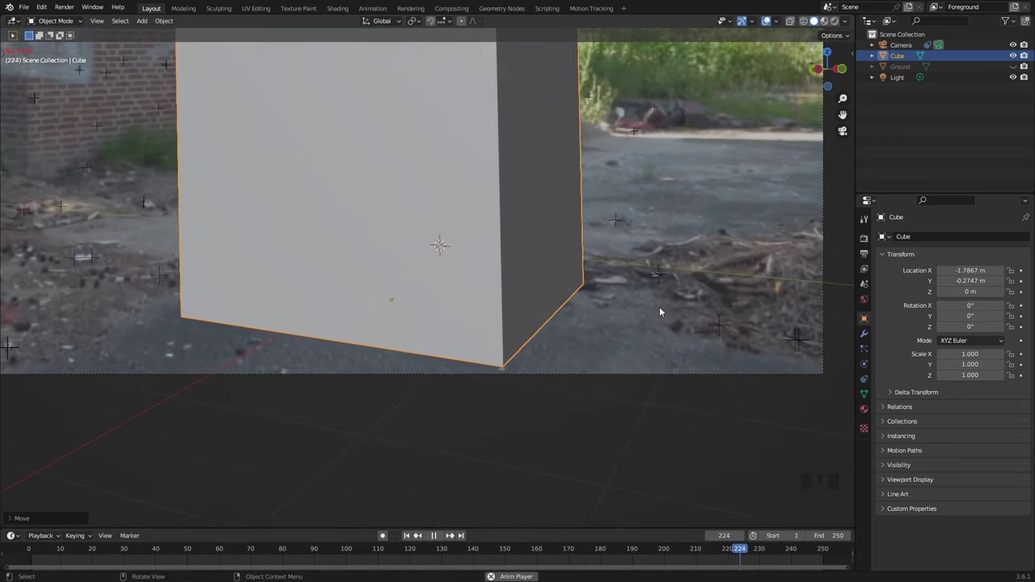
{"action": "left_click_drag", "start_coordinate": [624, 553], "coordinate": [433, 310]}
{"action": "scroll", "scroll_direction": "up", "scroll_amount": 3}
{"action": "left_click_drag", "start_coordinate": [444, 540], "coordinate": [518, 439]}
{"action": "scroll", "scroll_direction": "down", "scroll_amount": 3}
{"action": "left_click_drag", "start_coordinate": [441, 540], "coordinate": [438, 216]}
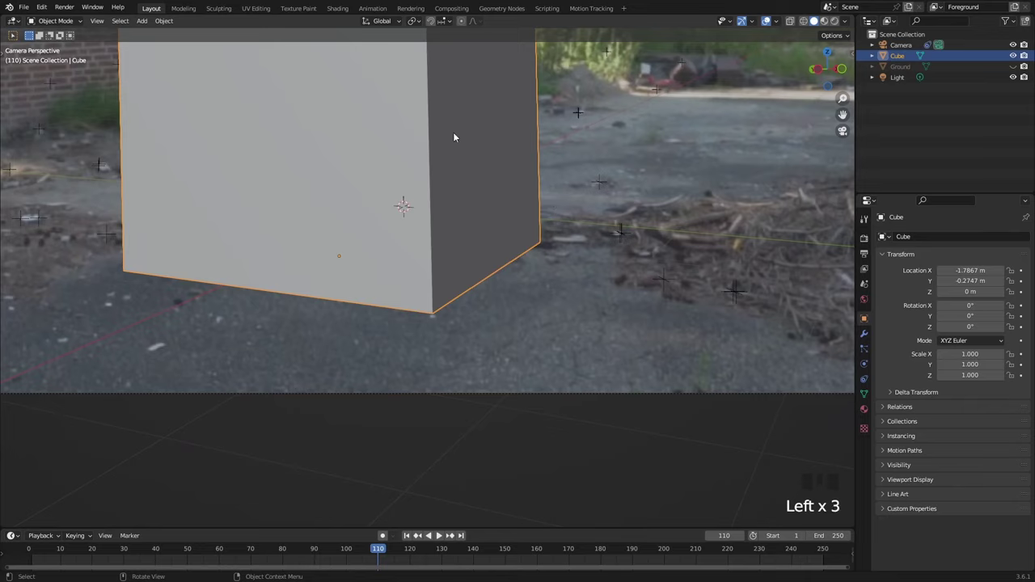
Step: Slide the cube across the ground to a new spot and confirm it
{"action": "key", "text": "g"}
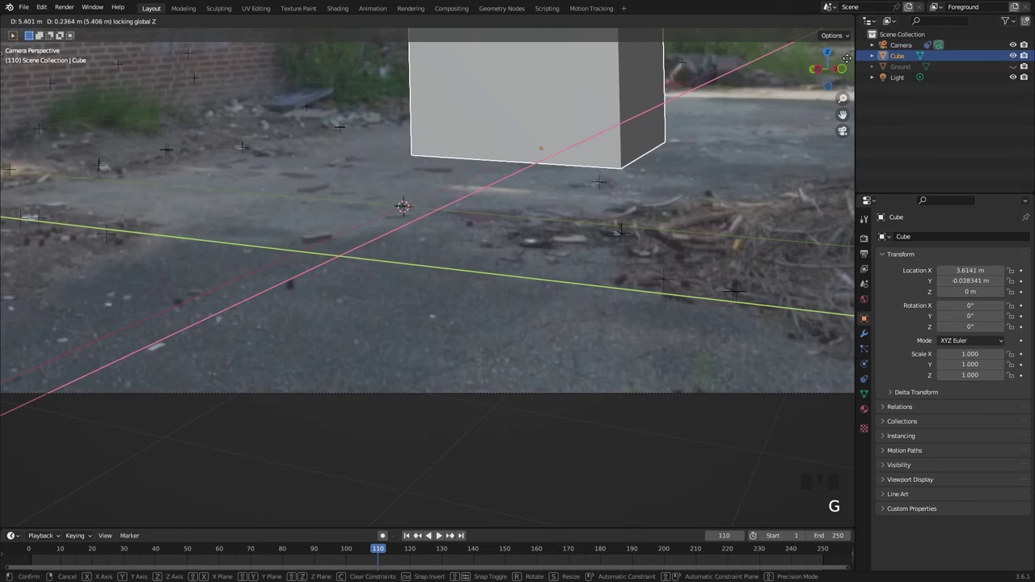
{"action": "left_click_drag", "start_coordinate": [712, 125], "coordinate": [460, 313]}
{"action": "scroll", "scroll_direction": "up", "scroll_amount": 3}
{"action": "left_click_drag", "start_coordinate": [547, 162], "coordinate": [394, 539]}
{"action": "key", "text": "space"}
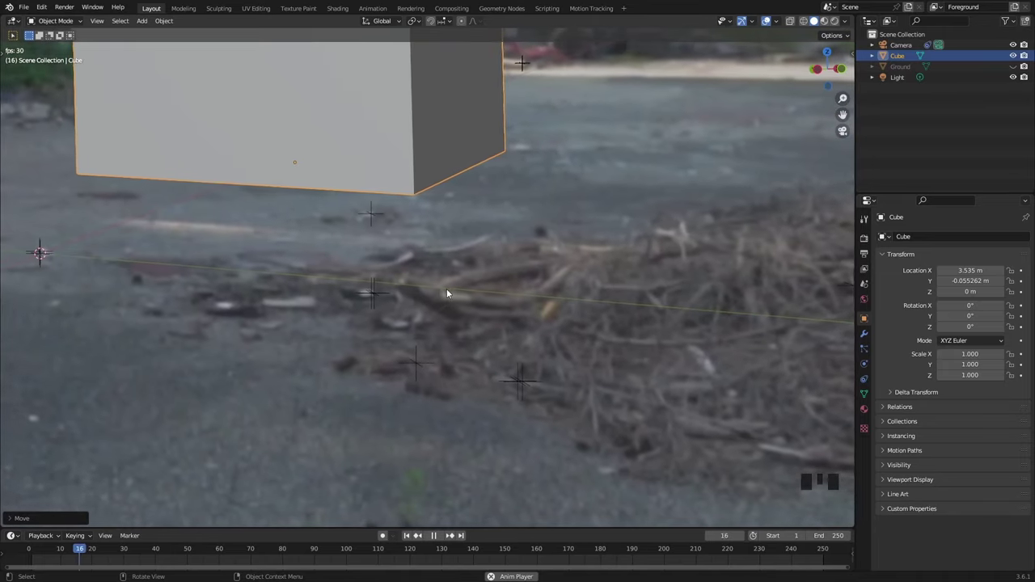
Step: Play back the footage to check the cube's tracking, then return to camera view
{"action": "key", "text": "space"}
{"action": "left_click_drag", "start_coordinate": [495, 296], "coordinate": [459, 309]}
{"action": "key", "text": "KP_1"}
{"action": "scroll", "scroll_direction": "up", "scroll_amount": 3}
{"action": "left_click_drag", "start_coordinate": [638, 402], "coordinate": [597, 312]}
{"action": "scroll", "scroll_direction": "down", "scroll_amount": 3}
{"action": "key", "text": "KP_0"}
Step: Move the cube in front of the graffiti brick wall at about X 2.48 m, Y 6.71 m
{"action": "scroll", "scroll_direction": "down", "scroll_amount": 3}
{"action": "left_click_drag", "start_coordinate": [328, 243], "coordinate": [533, 225]}
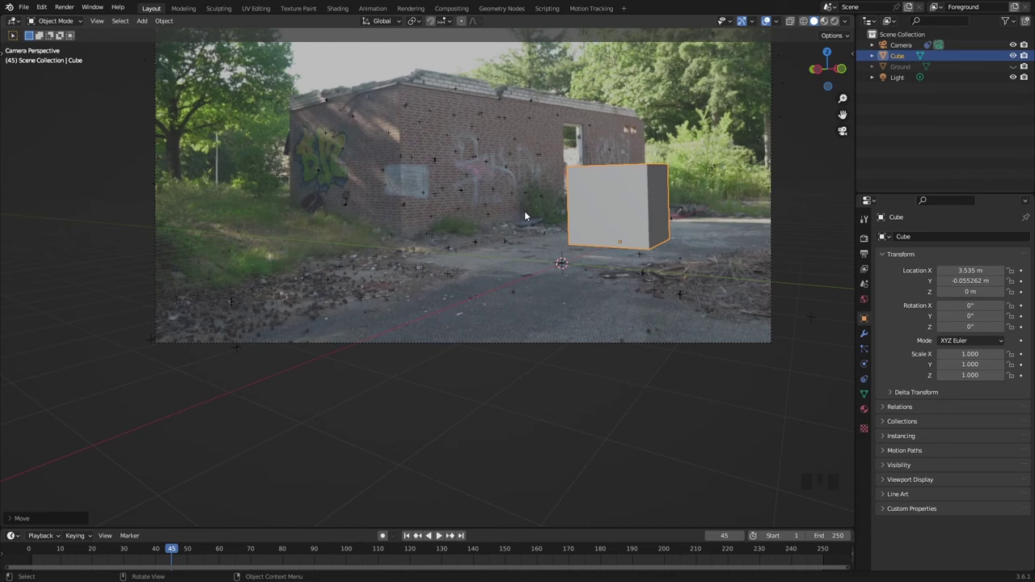
{"action": "scroll", "scroll_direction": "up", "scroll_amount": 3}
{"action": "scroll", "scroll_direction": "up", "scroll_amount": 3}
{"action": "left_click_drag", "start_coordinate": [574, 251], "coordinate": [901, 56]}
{"action": "left_click", "coordinate": [900, 56]}
{"action": "key", "text": "g"}
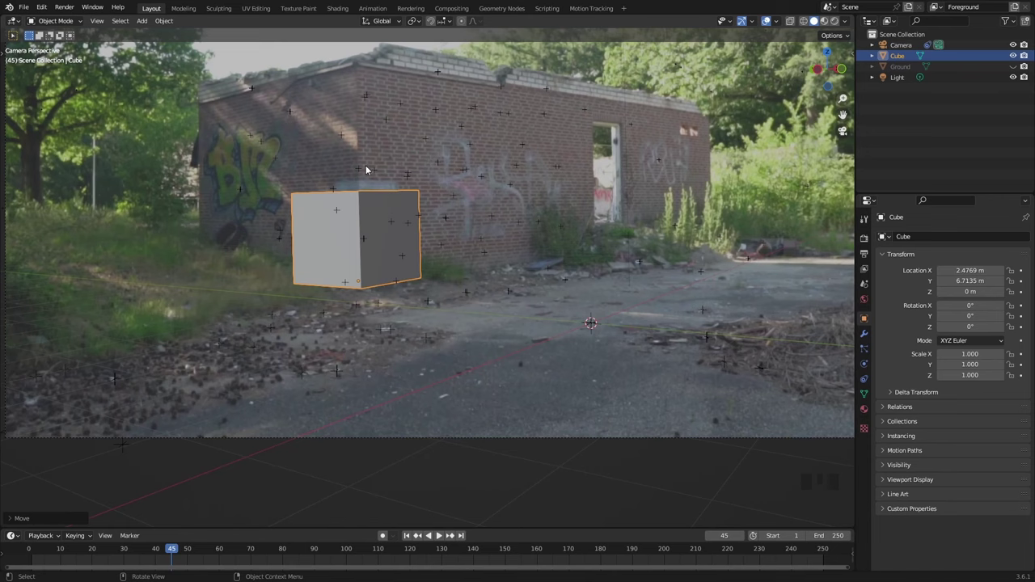
Step: Stretch the cube vertically toward building height and scrub to an earlier frame
{"action": "key", "text": "s"}
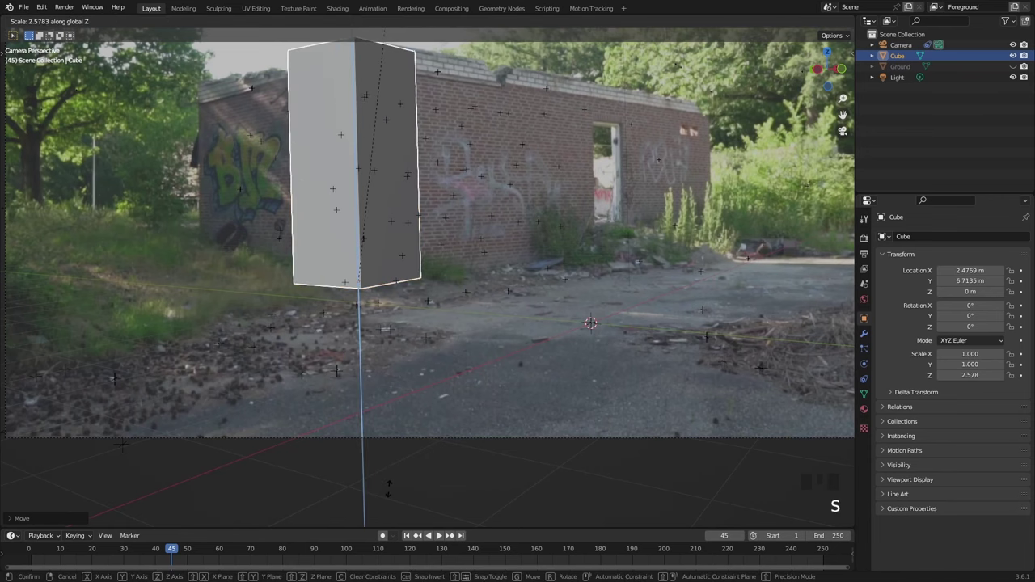
{"action": "left_click_drag", "start_coordinate": [394, 158], "coordinate": [173, 552]}
{"action": "left_click_drag", "start_coordinate": [173, 552], "coordinate": [463, 394]}
{"action": "key", "text": "z"}
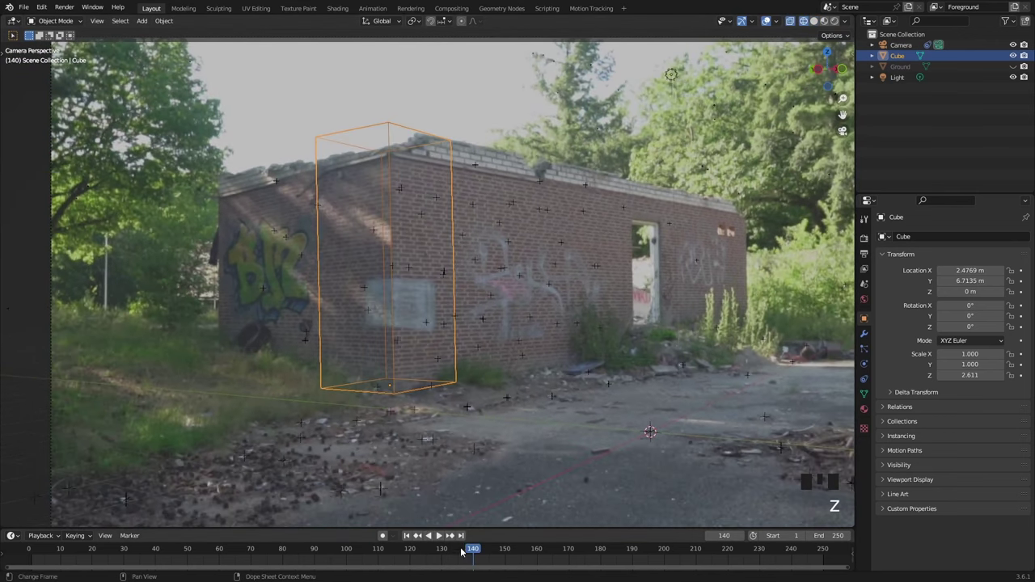
{"action": "left_click_drag", "start_coordinate": [469, 554], "coordinate": [52, 546]}
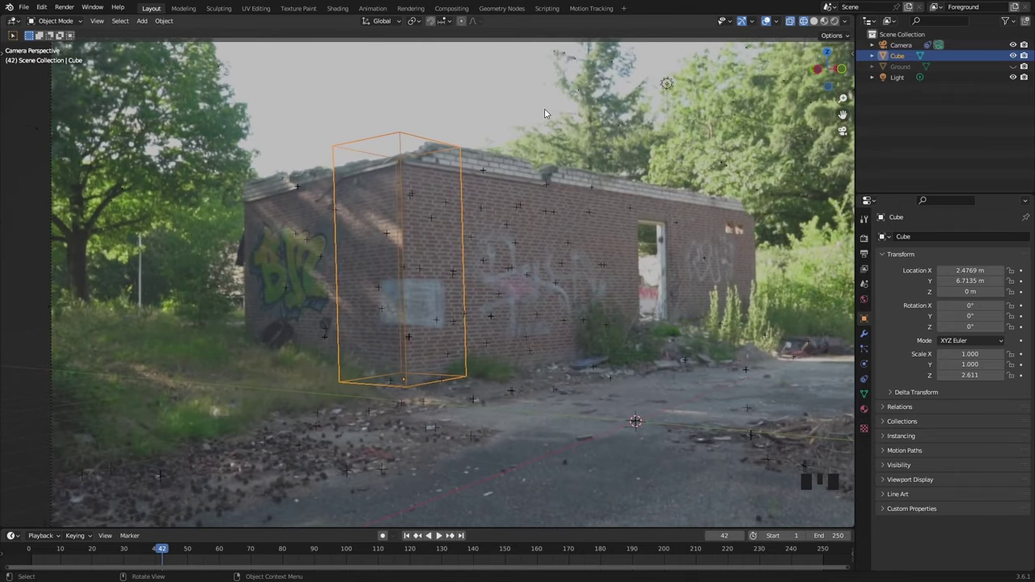
Step: Undo the cube's stretching back to unit size and save the project as tracking_tut.blend
{"action": "key", "text": "s"}
{"action": "key", "text": "ctrl+z"}
{"action": "key", "text": "ctrl+z"}
{"action": "key", "text": "ctrl+z"}
{"action": "key", "text": "ctrl+s"}
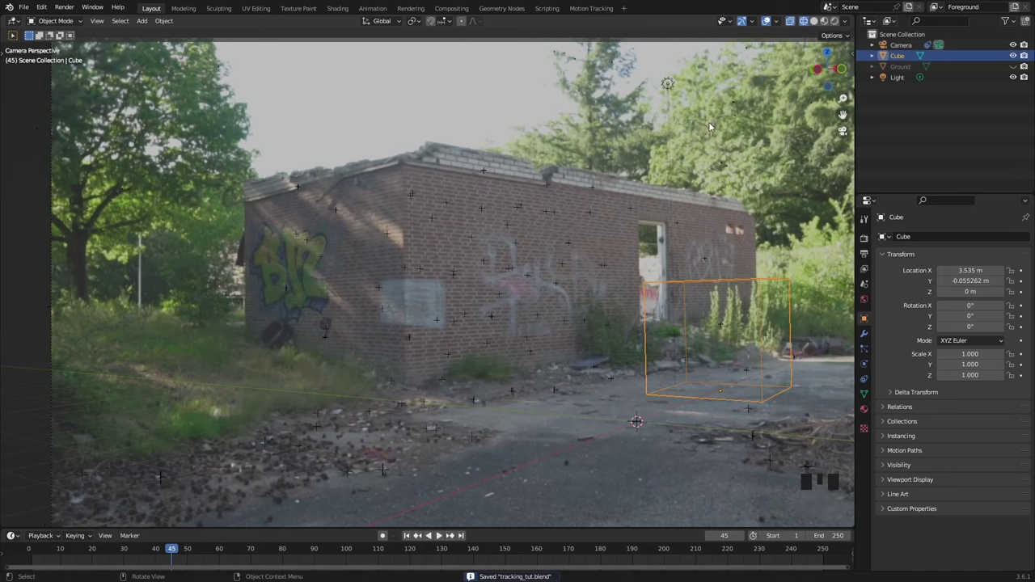
Step: Select the tracked camera and orbit out of the camera's perspective
{"action": "left_click", "coordinate": [907, 50]}
{"action": "key", "text": "g"}
{"action": "left_click_drag", "start_coordinate": [563, 273], "coordinate": [495, 339]}
{"action": "scroll", "scroll_direction": "down", "scroll_amount": 3}
{"action": "key", "text": "g"}
{"action": "left_click_drag", "start_coordinate": [278, 556], "coordinate": [324, 497]}
{"action": "key", "text": "ctrl+z"}
Step: Orbit around the tracked point cloud and switch to top orthographic view
{"action": "key", "text": "ctrl+z"}
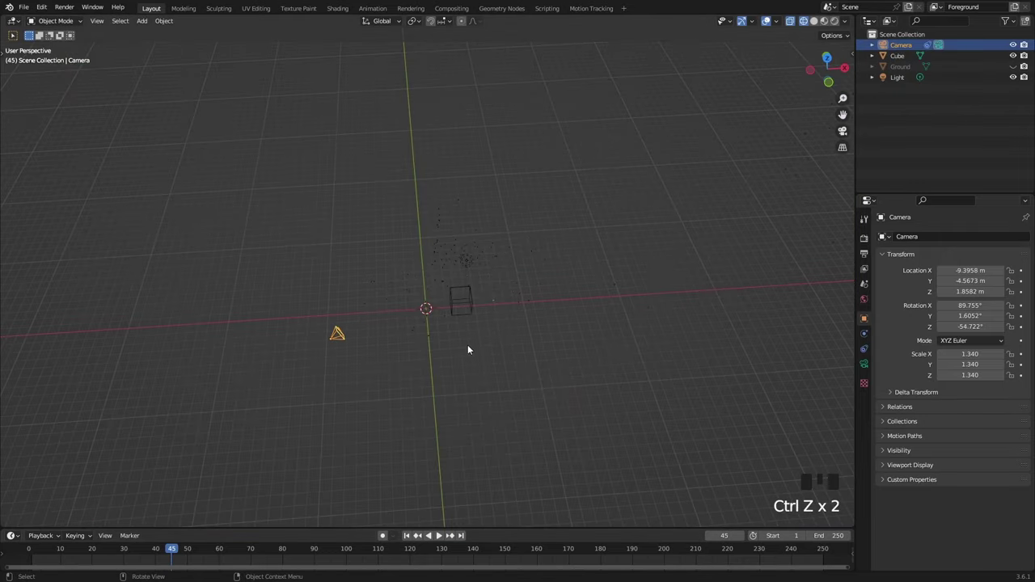
{"action": "left_click_drag", "start_coordinate": [509, 282], "coordinate": [491, 273]}
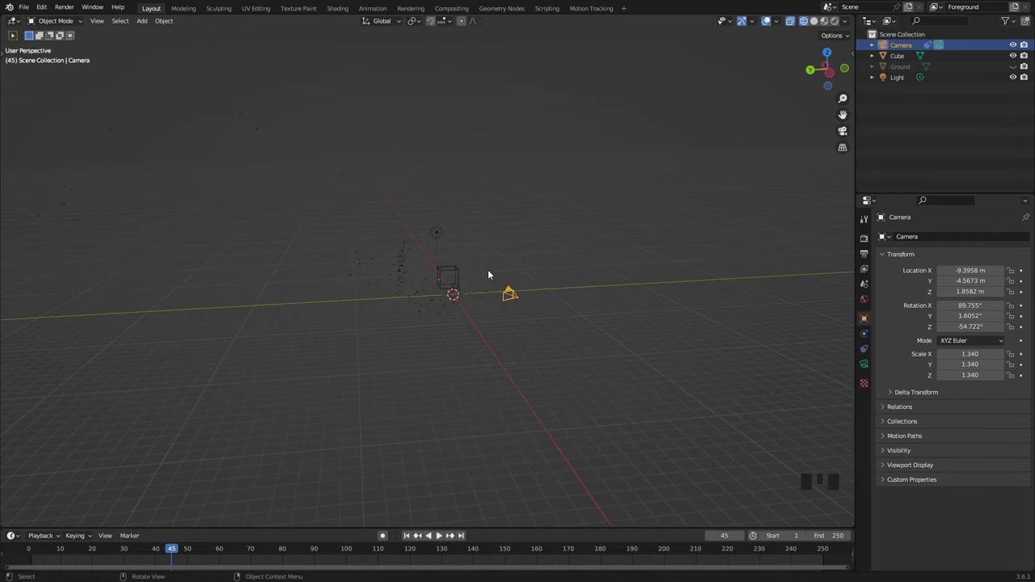
{"action": "left_click_drag", "start_coordinate": [518, 275], "coordinate": [404, 239]}
{"action": "key", "text": "KP_7"}
Step: Reframe the top view around the origin and bring up the Add menu
{"action": "scroll", "scroll_direction": "up", "scroll_amount": 3}
{"action": "left_click_drag", "start_coordinate": [465, 228], "coordinate": [327, 227]}
{"action": "left_click", "coordinate": [283, 231]}
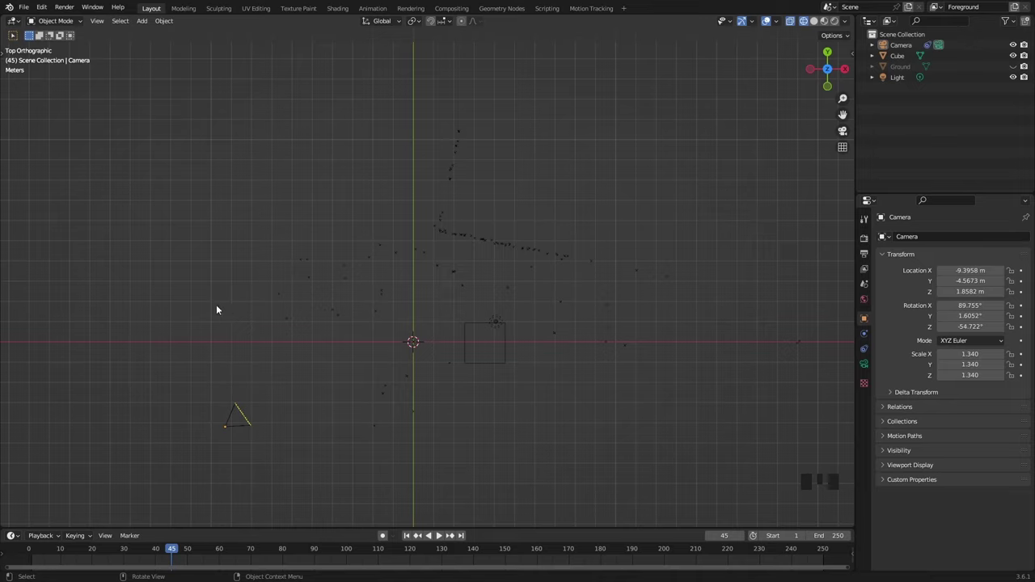
Step: Add an Empty object at the scene origin
{"action": "left_click", "coordinate": [217, 278]}
{"action": "key", "text": "shift+a"}
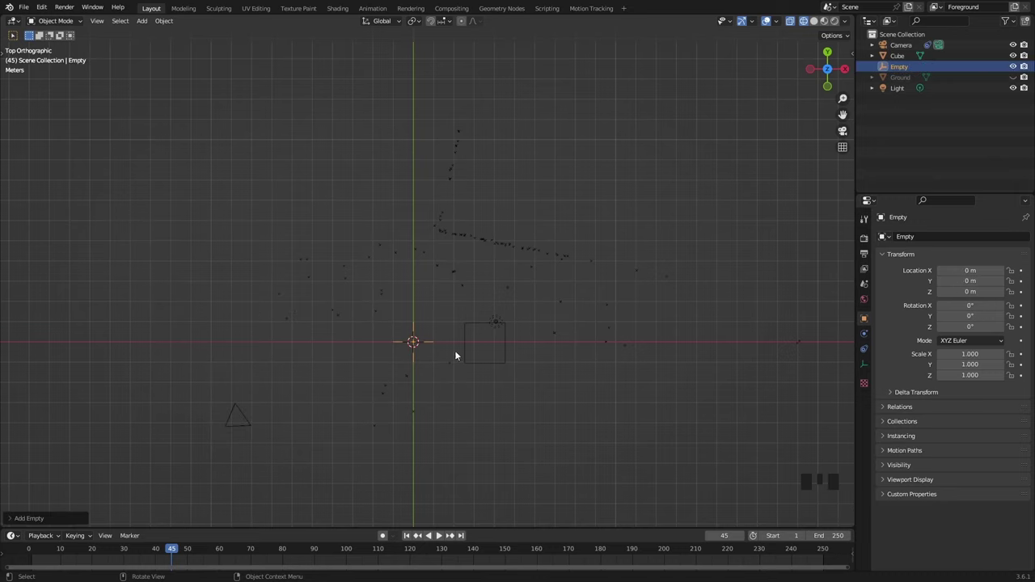
{"action": "left_click", "coordinate": [925, 141]}
{"action": "left_click", "coordinate": [906, 70]}
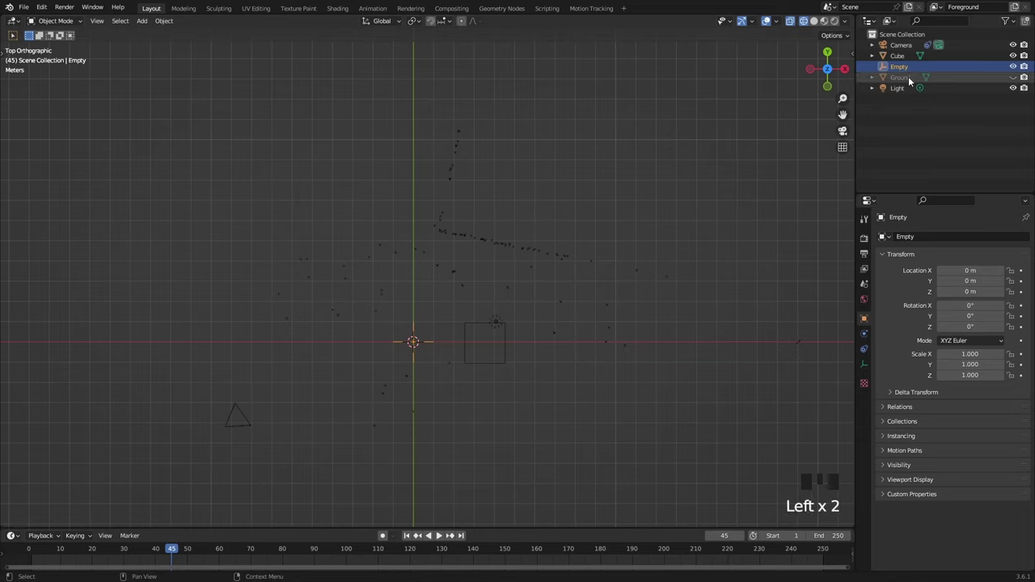
Step: Parent the tracked camera to the new empty
{"action": "left_click", "coordinate": [906, 48]}
{"action": "left_click", "coordinate": [909, 71]}
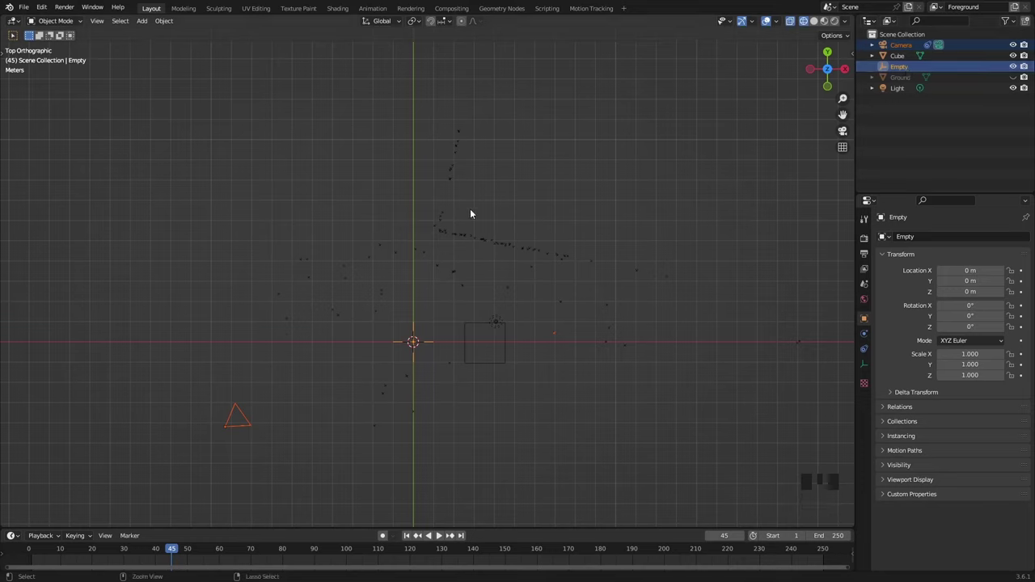
{"action": "key", "text": "ctrl+p"}
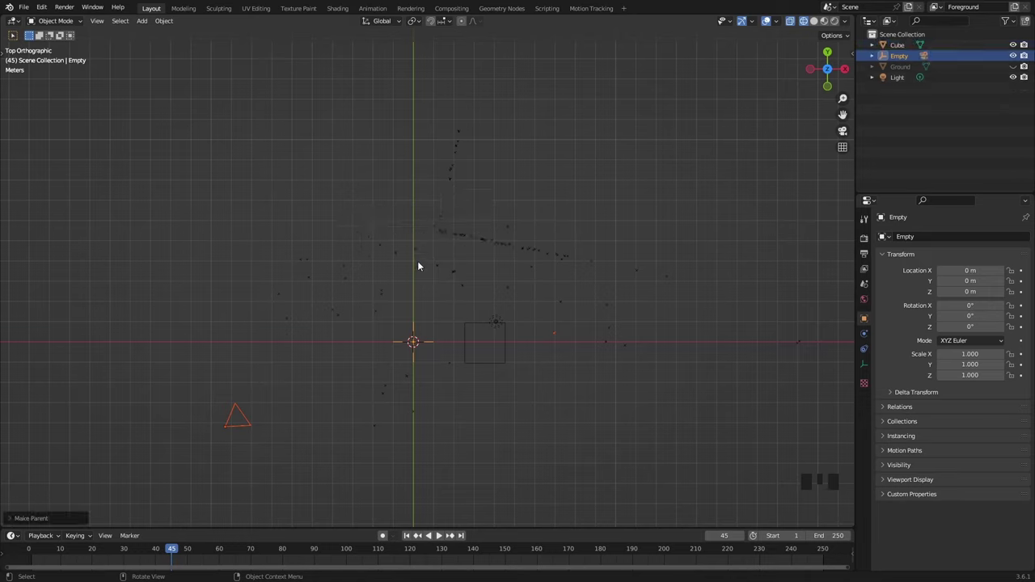
{"action": "left_click", "coordinate": [919, 140]}
{"action": "left_click", "coordinate": [907, 52]}
{"action": "left_click", "coordinate": [907, 59]}
Step: Move and rotate the empty, restoring it after an accidental deletion
{"action": "key", "text": "g"}
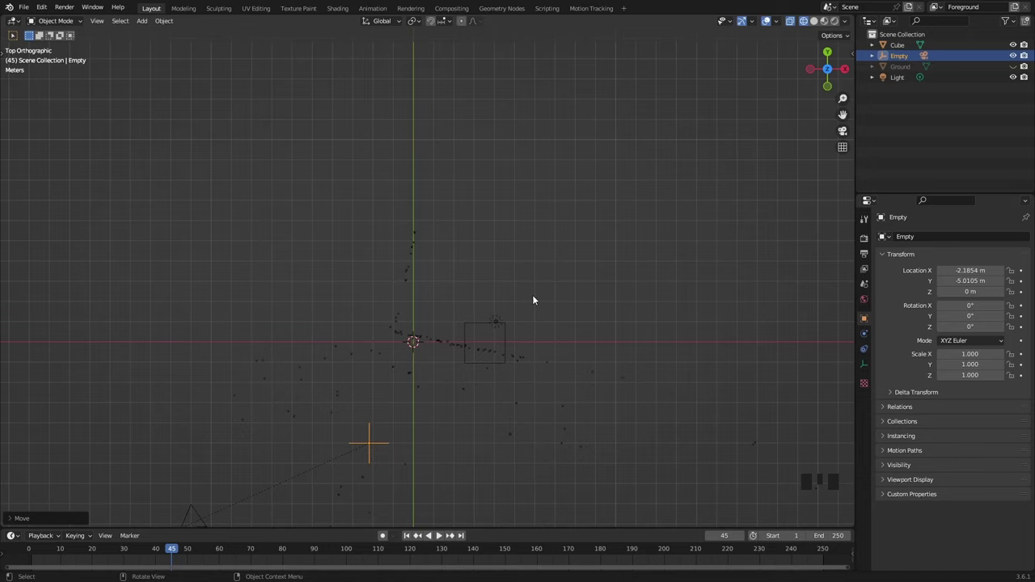
{"action": "key", "text": "r"}
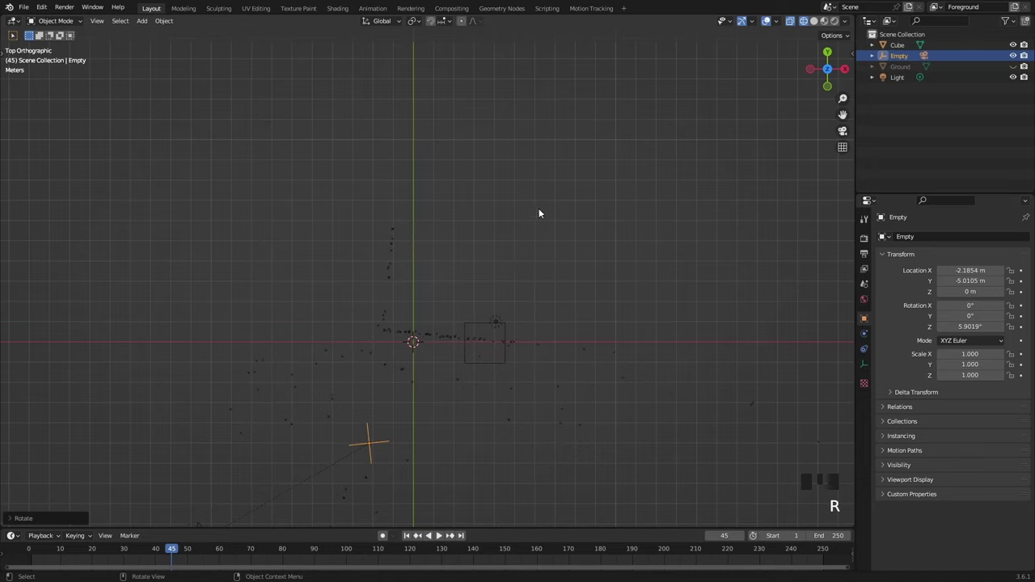
{"action": "key", "text": "Delete"}
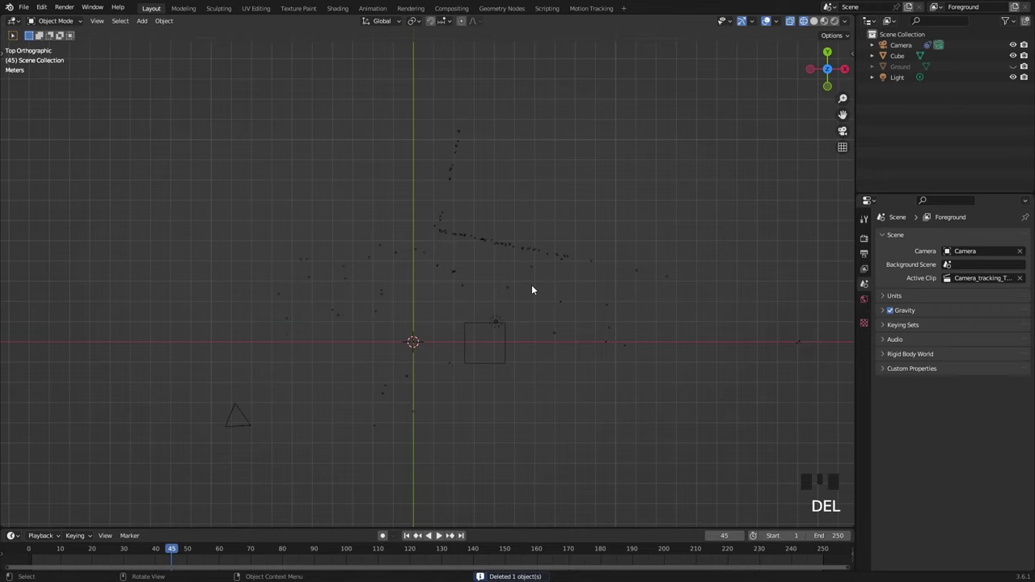
{"action": "key", "text": "ctrl+z"}
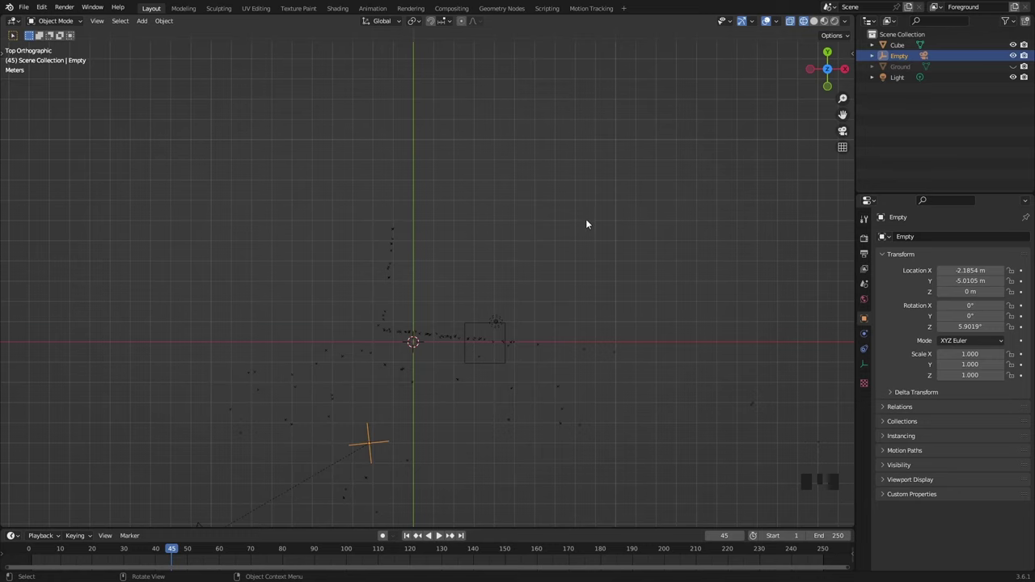
{"action": "left_click_drag", "start_coordinate": [444, 384], "coordinate": [439, 378]}
{"action": "key", "text": "g"}
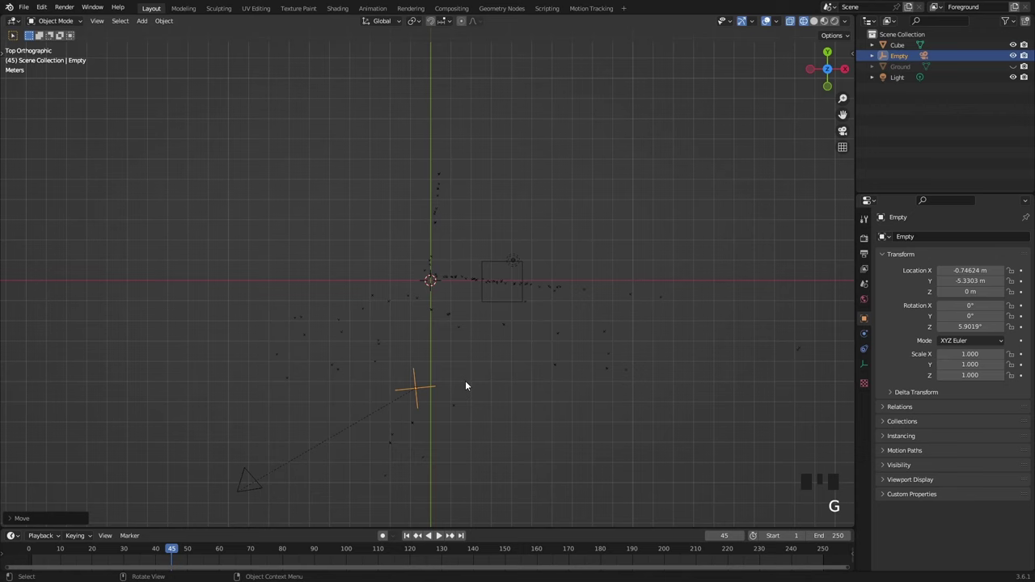
Step: Rotate the empty about 11° around Z and shift it so the wall points align with the grid
{"action": "scroll", "scroll_direction": "up", "scroll_amount": 3}
{"action": "left_click_drag", "start_coordinate": [570, 213], "coordinate": [410, 410]}
{"action": "scroll", "scroll_direction": "down", "scroll_amount": 3}
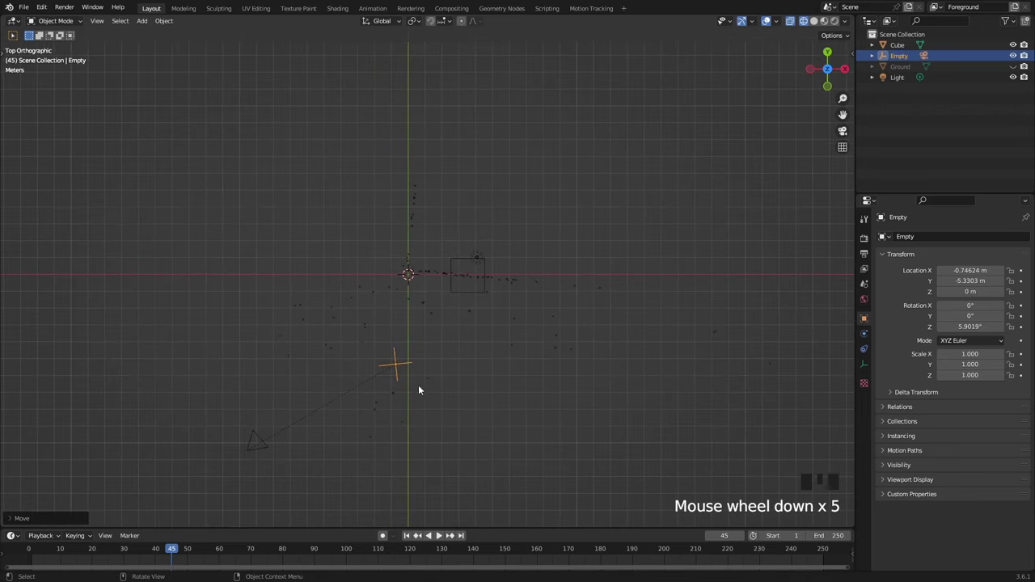
{"action": "scroll", "scroll_direction": "up", "scroll_amount": 3}
{"action": "key", "text": "r"}
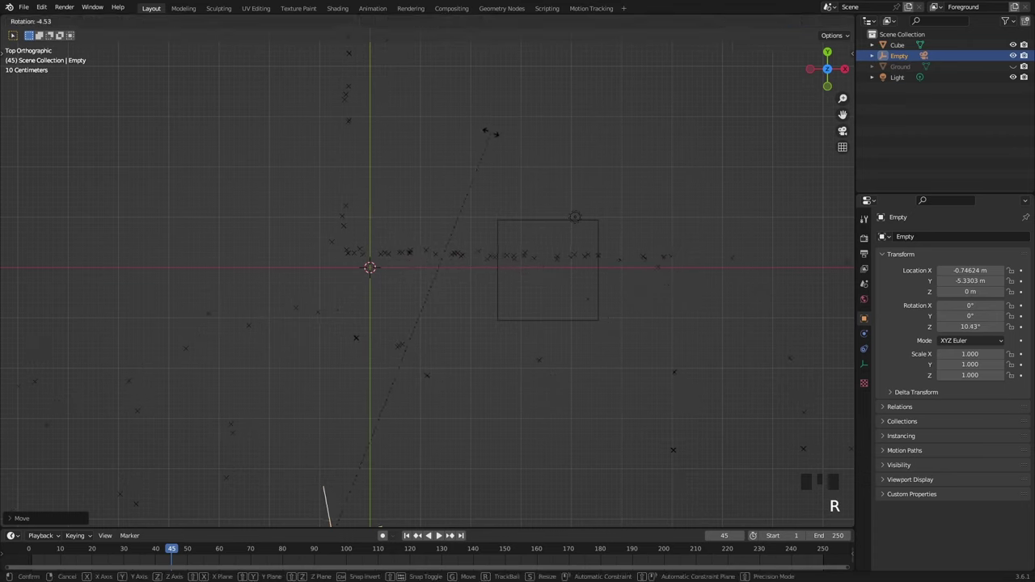
{"action": "key", "text": "g"}
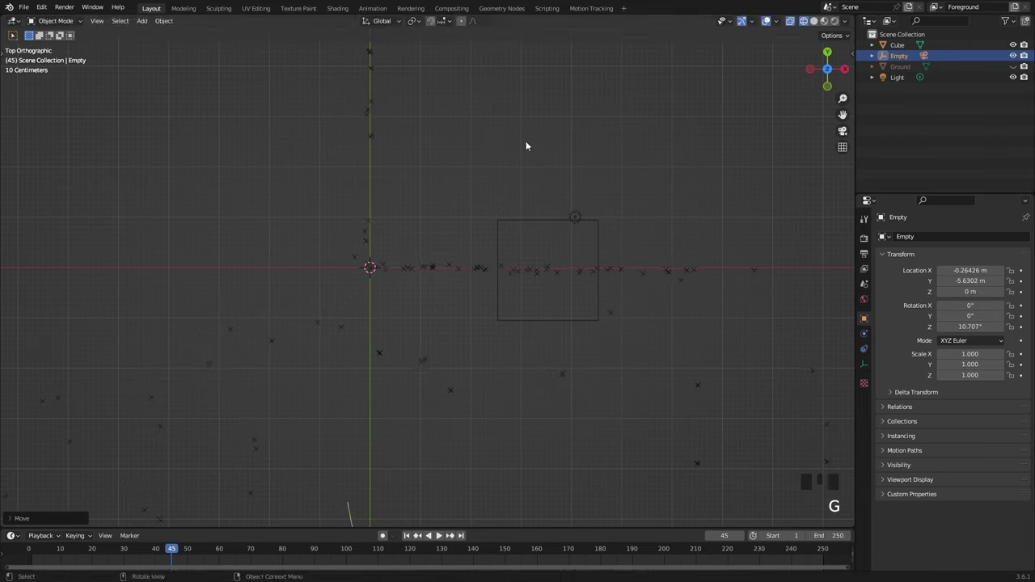
{"action": "key", "text": "r"}
{"action": "key", "text": "g"}
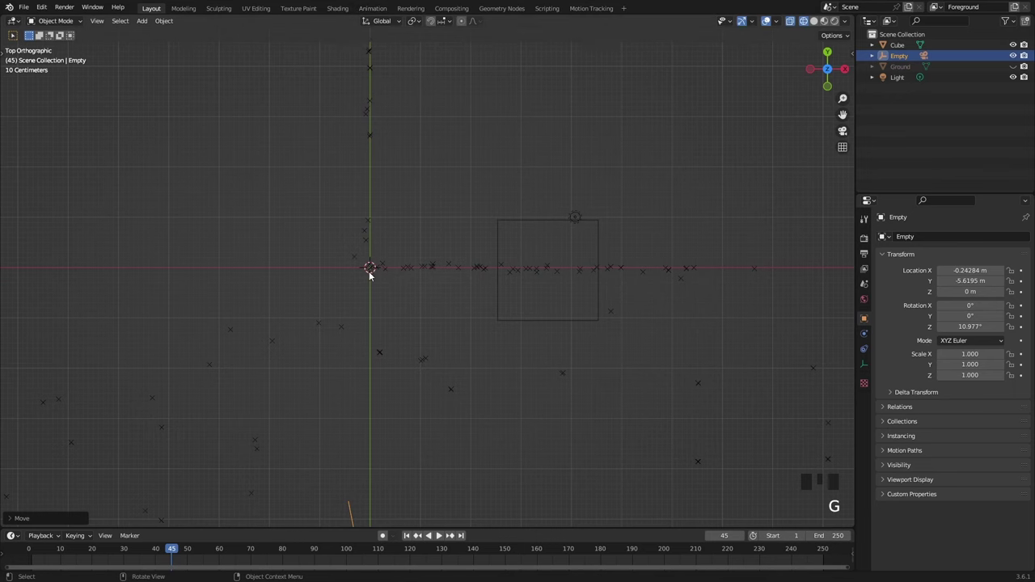
Step: Fine-tune the empty to about X -0.25 m, Y -5.62 m and inspect the alignment
{"action": "scroll", "scroll_direction": "up", "scroll_amount": 3}
{"action": "key", "text": "g"}
{"action": "scroll", "scroll_direction": "down", "scroll_amount": 3}
{"action": "left_click_drag", "start_coordinate": [421, 256], "coordinate": [422, 255]}
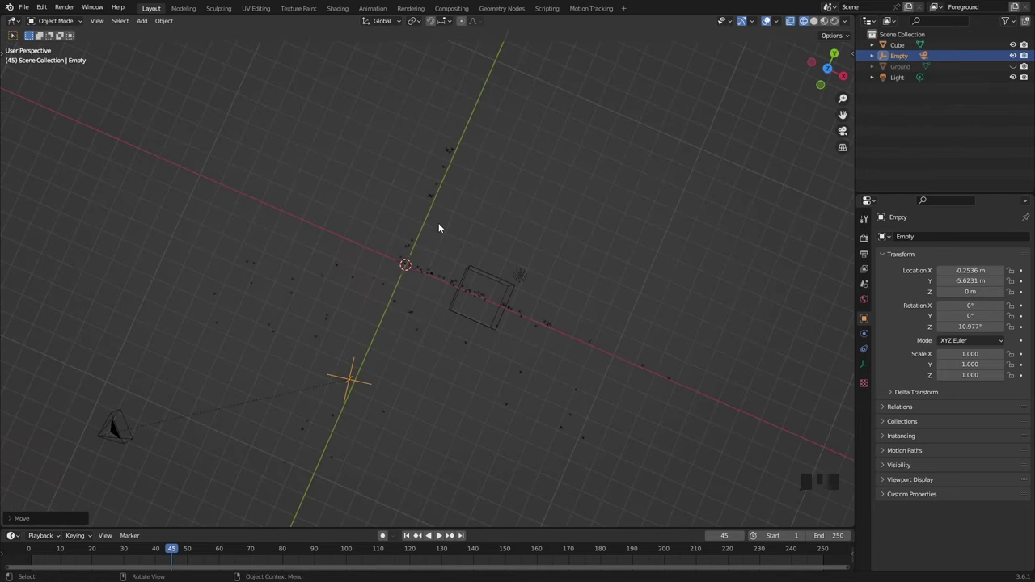
Step: In top view, select the test cube and move it to a new spot on the ground
{"action": "key", "text": "KP_0"}
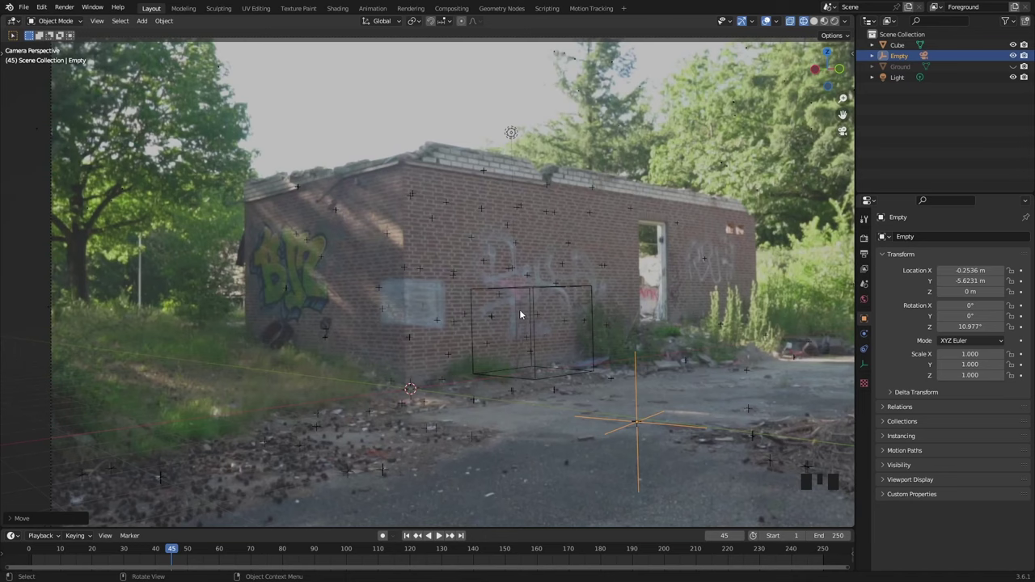
{"action": "left_click_drag", "start_coordinate": [494, 271], "coordinate": [408, 266]}
{"action": "key", "text": "KP_7"}
{"action": "left_click", "coordinate": [476, 213]}
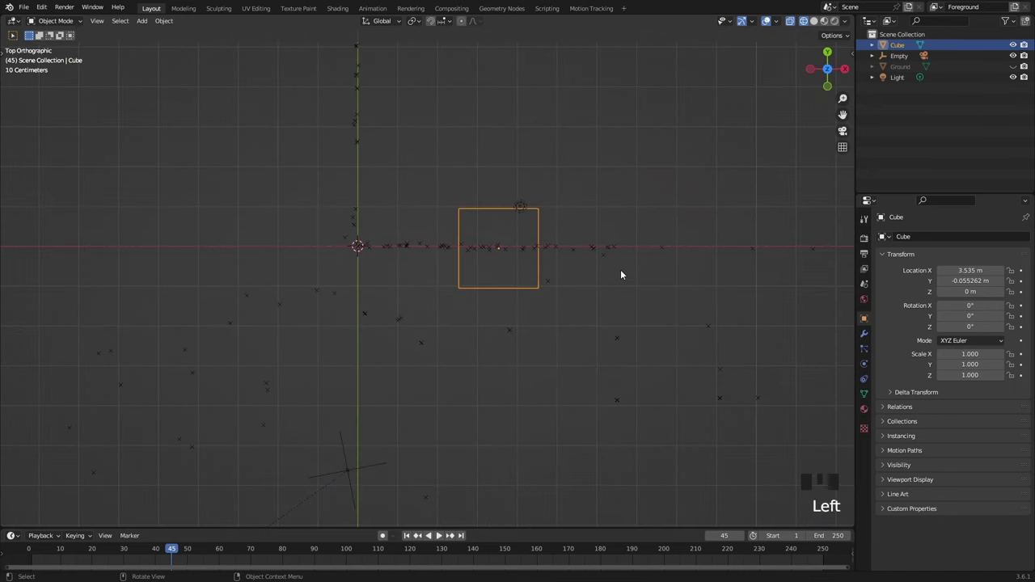
{"action": "key", "text": "g"}
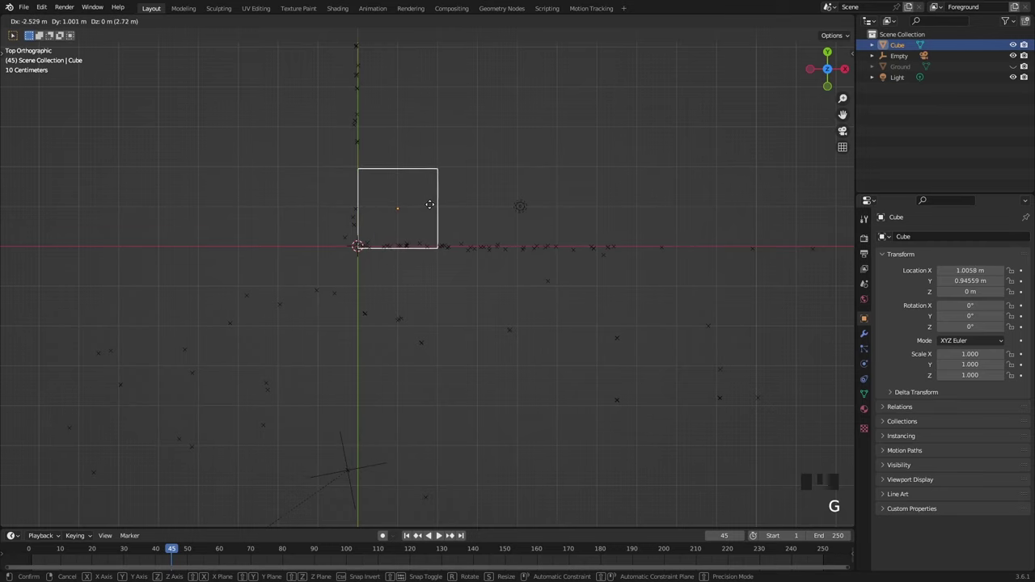
{"action": "scroll", "scroll_direction": "up", "scroll_amount": 3}
{"action": "left_click", "coordinate": [413, 95]}
Step: Slide the cube onto the tracked building corner near X 0.89 m, Y 0.99 m
{"action": "left_click_drag", "start_coordinate": [375, 143], "coordinate": [507, 252]}
{"action": "key", "text": "KP_0"}
{"action": "scroll", "scroll_direction": "up", "scroll_amount": 3}
{"action": "left_click_drag", "start_coordinate": [410, 336], "coordinate": [525, 287]}
{"action": "key", "text": "g"}
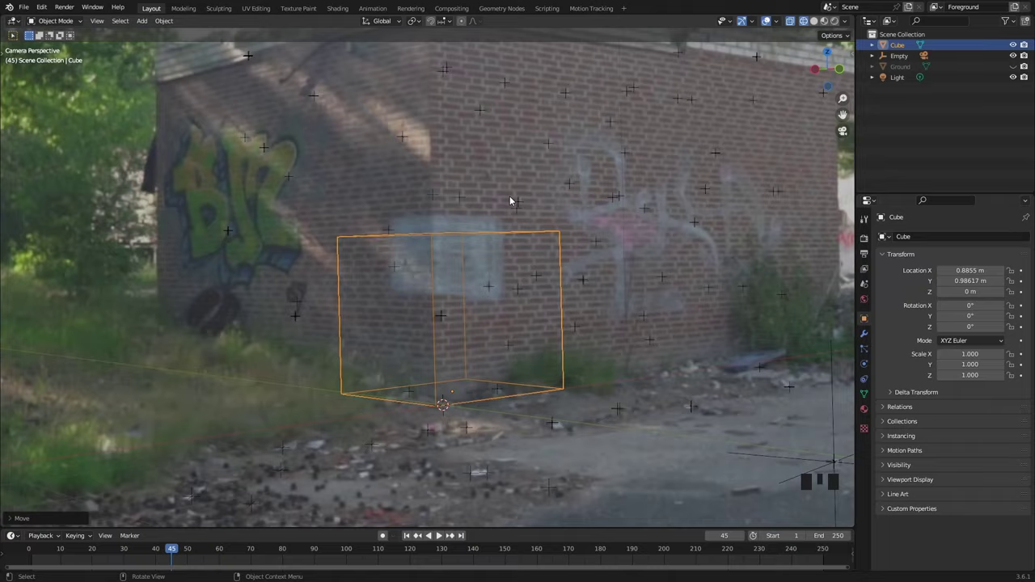
{"action": "key", "text": "KP_7"}
Step: Return to camera view and scrub through the shot to frame 101 to check alignment
{"action": "scroll", "scroll_direction": "up", "scroll_amount": 3}
{"action": "left_click_drag", "start_coordinate": [361, 191], "coordinate": [347, 232]}
{"action": "scroll", "scroll_direction": "down", "scroll_amount": 3}
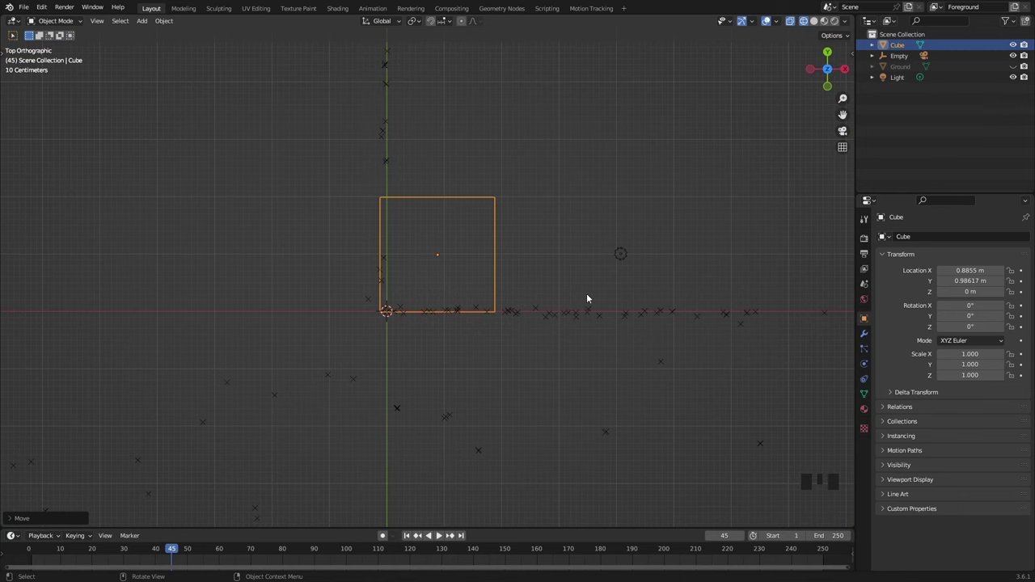
{"action": "key", "text": "KP_0"}
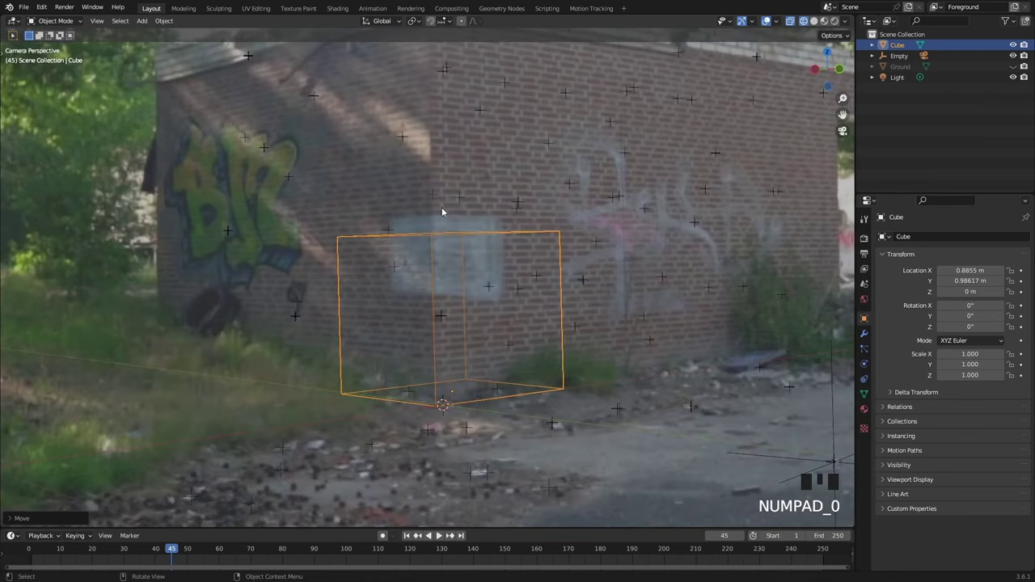
{"action": "left_click_drag", "start_coordinate": [531, 266], "coordinate": [234, 552]}
{"action": "left_click_drag", "start_coordinate": [235, 553], "coordinate": [442, 539]}
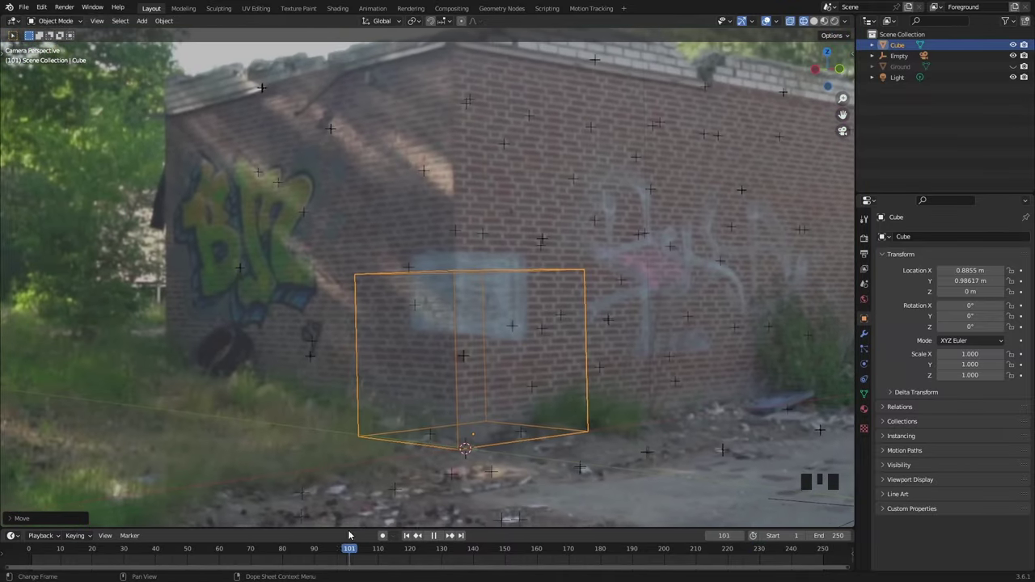
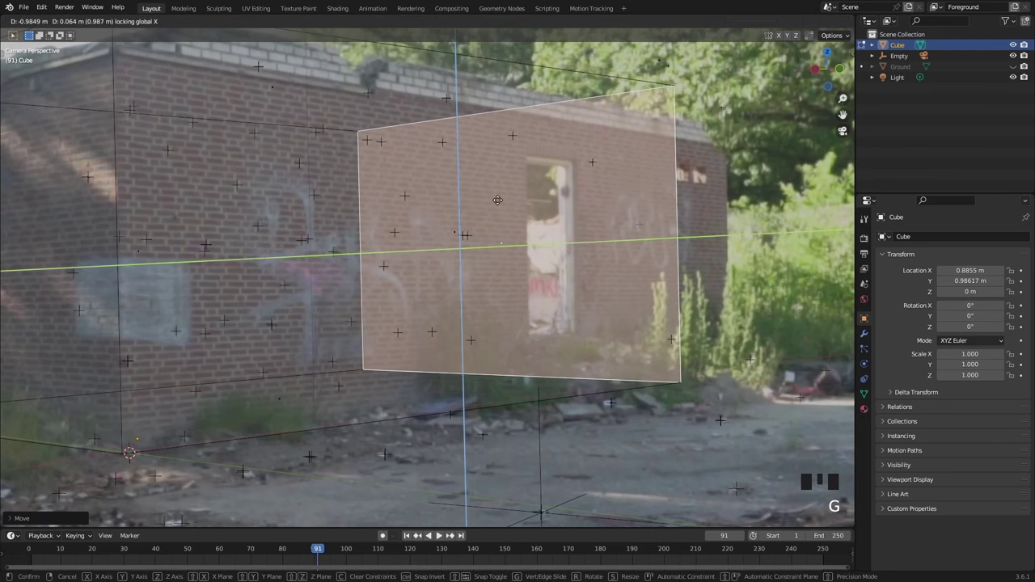
Step: Extrude the cube's faces along X so the box encloses the whole brick building
{"action": "key", "text": "g"}
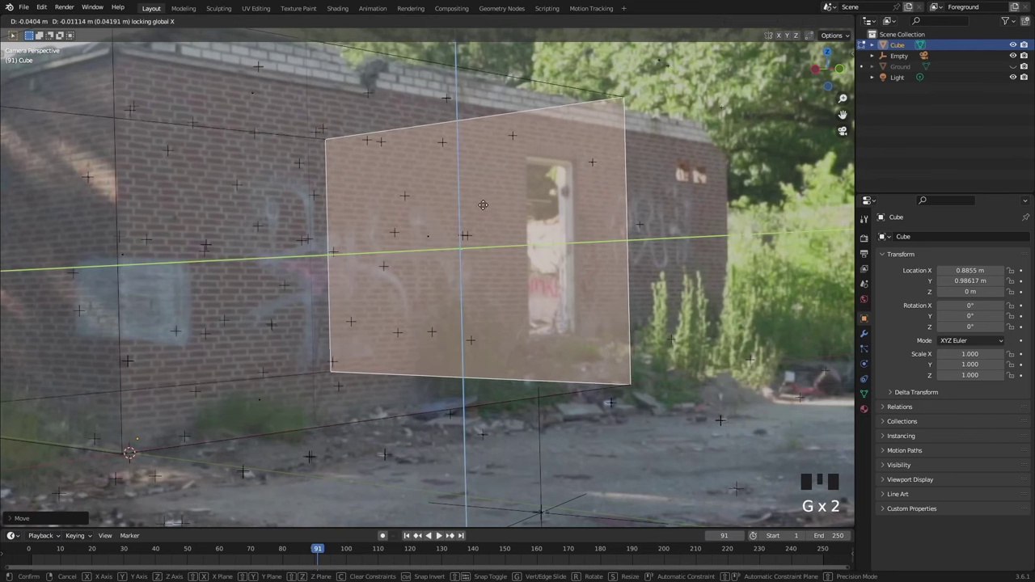
{"action": "key", "text": "g"}
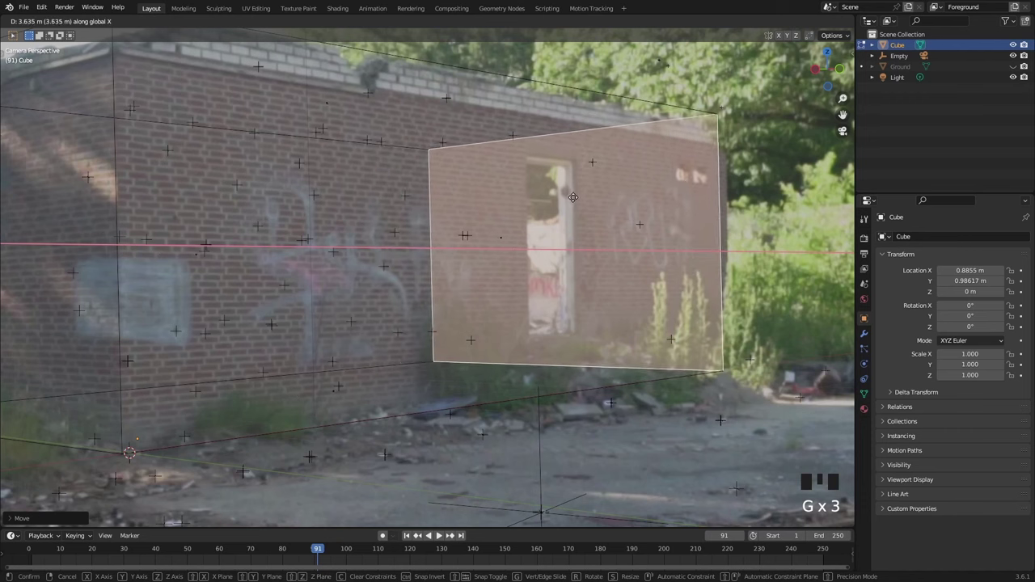
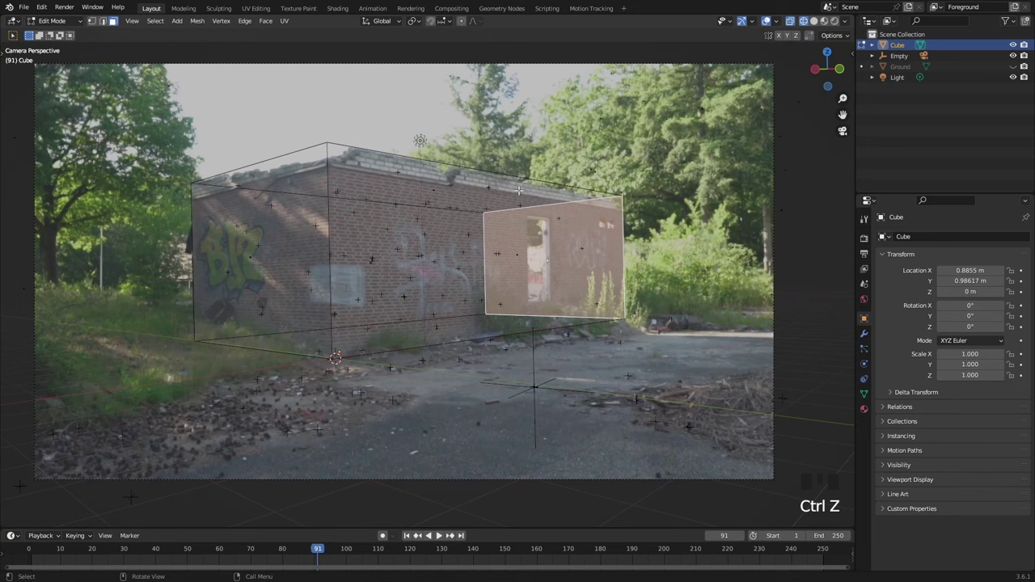
{"action": "key", "text": "Tab"}
{"action": "key", "text": "Tab"}
{"action": "key", "text": "Tab"}
Step: Scrub through the shot back to frame 91 to check the box stays aligned with the building
{"action": "scroll", "scroll_direction": "up", "scroll_amount": 3}
{"action": "left_click_drag", "start_coordinate": [208, 550], "coordinate": [235, 561]}
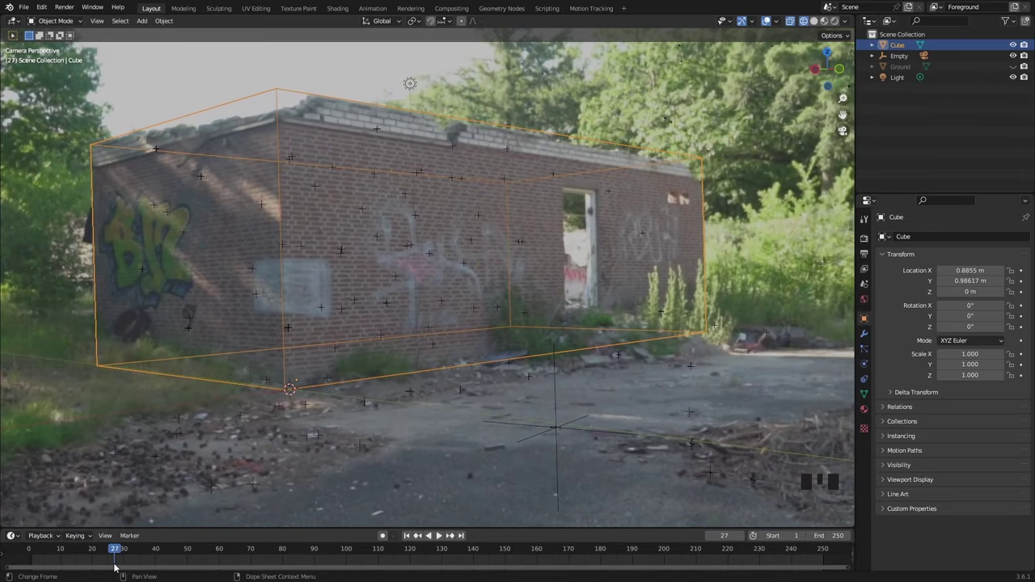
{"action": "left_click_drag", "start_coordinate": [109, 553], "coordinate": [617, 207]}
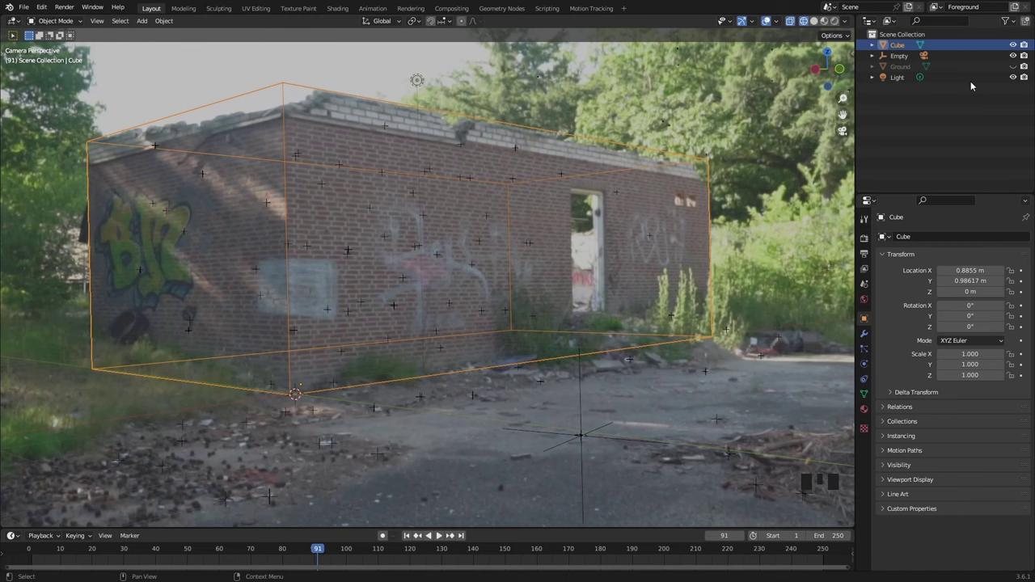
Step: Hide the building cube in the viewport and unhide and select the Ground plane
{"action": "left_click", "coordinate": [1012, 47]}
{"action": "left_click", "coordinate": [1025, 50]}
{"action": "left_click", "coordinate": [1015, 70]}
Step: Enable Shadow Catcher in the Ground's Object Properties visibility settings
{"action": "left_click", "coordinate": [903, 64]}
{"action": "left_click", "coordinate": [901, 69]}
{"action": "left_click", "coordinate": [866, 245]}
{"action": "left_click_drag", "start_coordinate": [978, 241], "coordinate": [682, 289]}
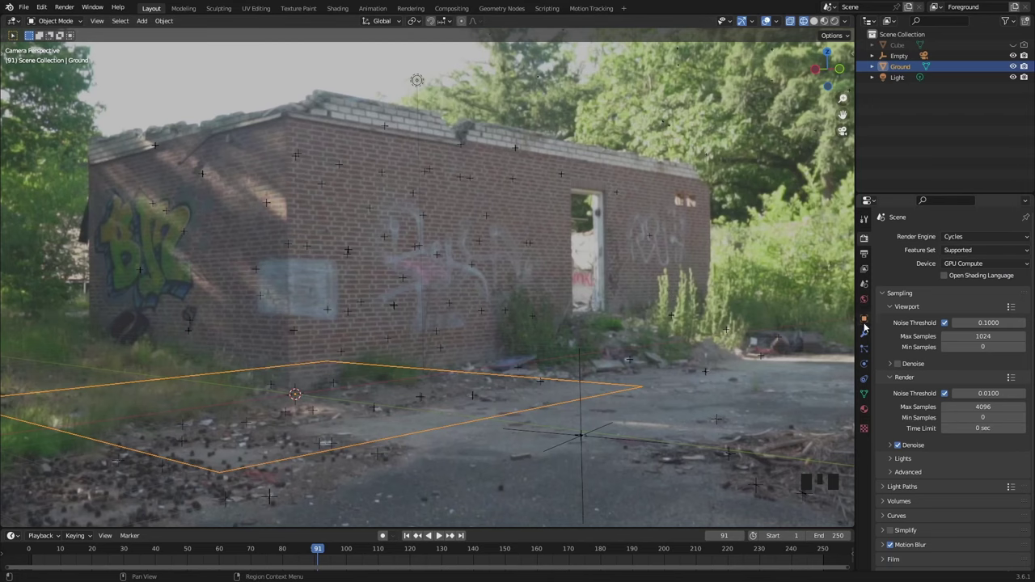
{"action": "left_click", "coordinate": [866, 324]}
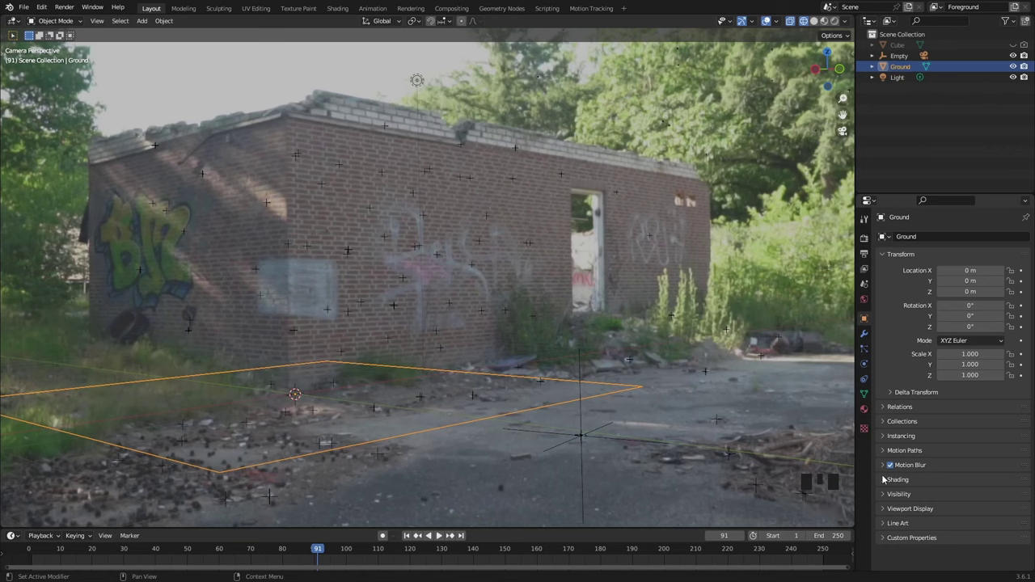
{"action": "left_click_drag", "start_coordinate": [886, 494], "coordinate": [893, 461]}
{"action": "scroll", "scroll_direction": "down", "scroll_amount": 3}
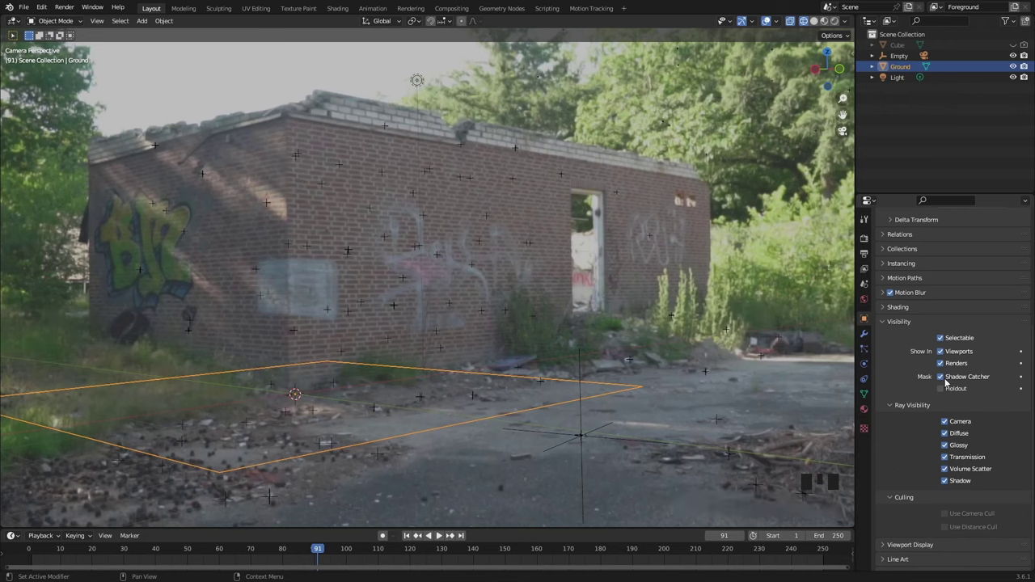
{"action": "left_click", "coordinate": [947, 380]}
{"action": "left_click", "coordinate": [947, 379]}
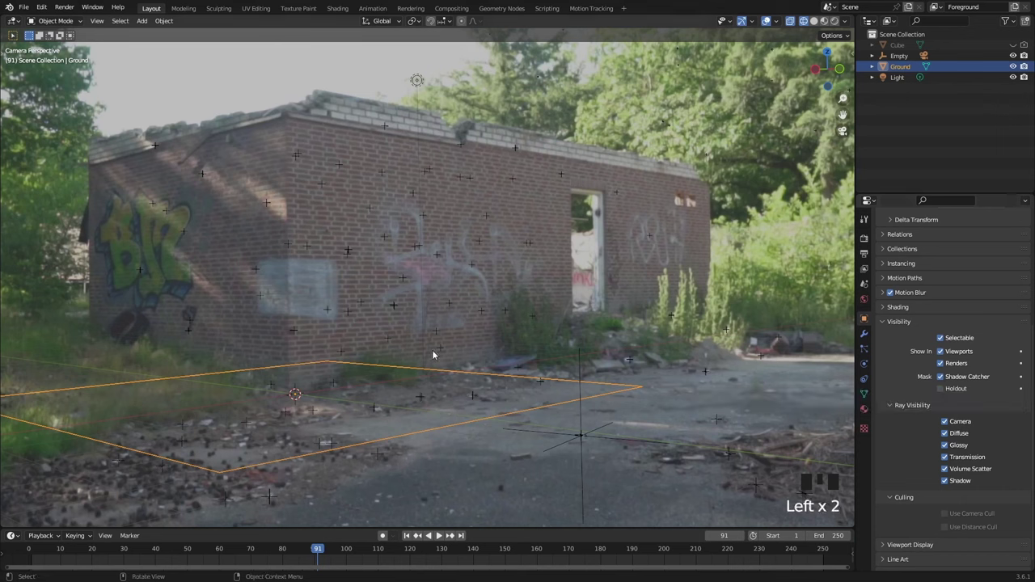
Step: Nudge the ground, add a Sun light and a test cube, and place the cube on the ground
{"action": "key", "text": "g"}
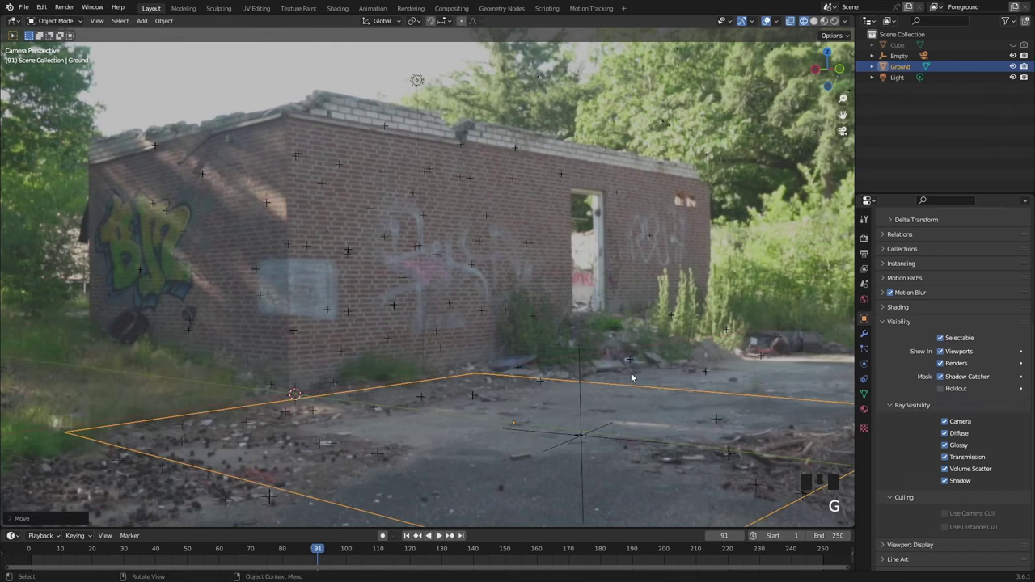
{"action": "key", "text": "shift+a"}
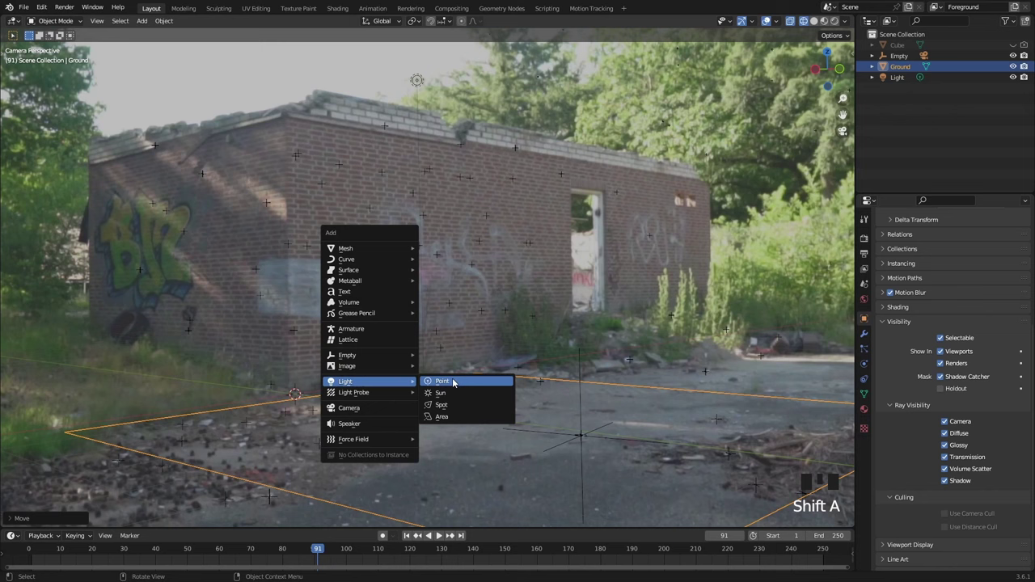
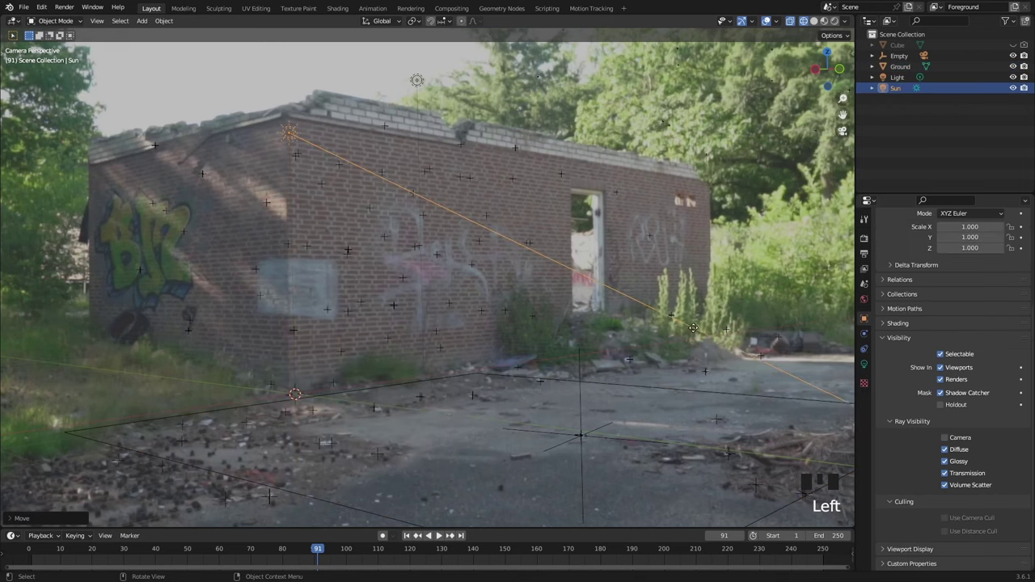
{"action": "key", "text": "shift+a"}
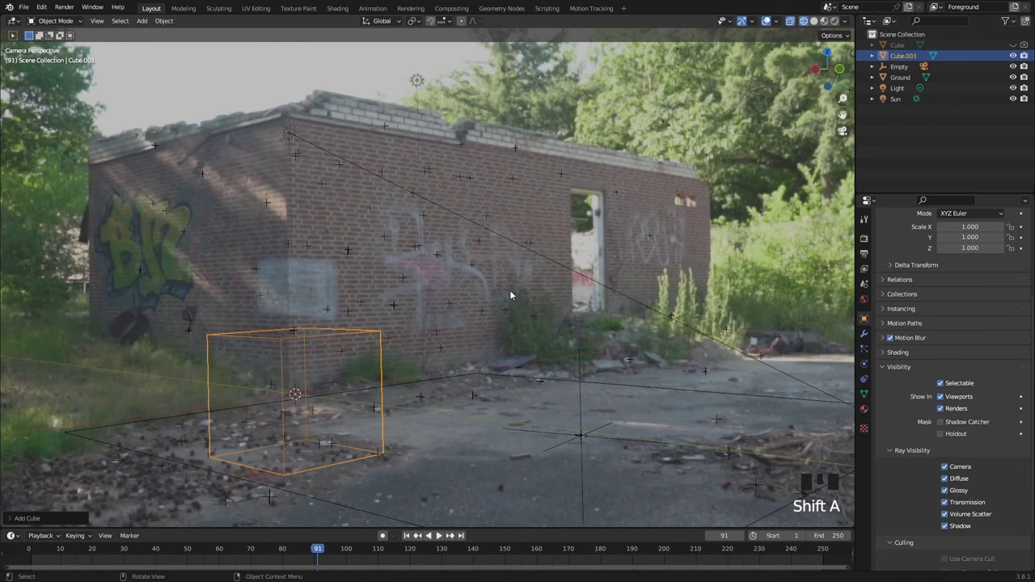
{"action": "key", "text": "g"}
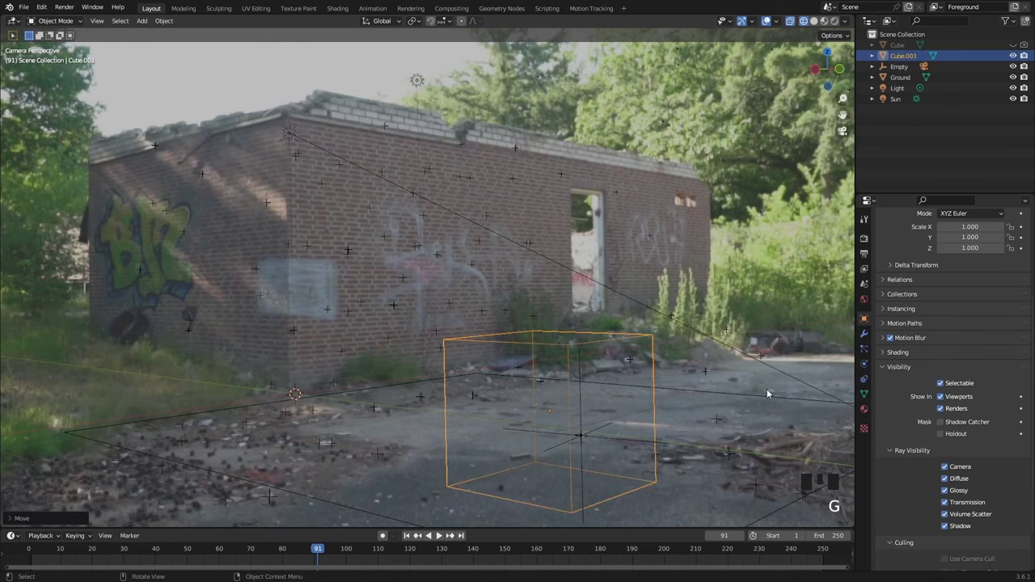
{"action": "key", "text": "g"}
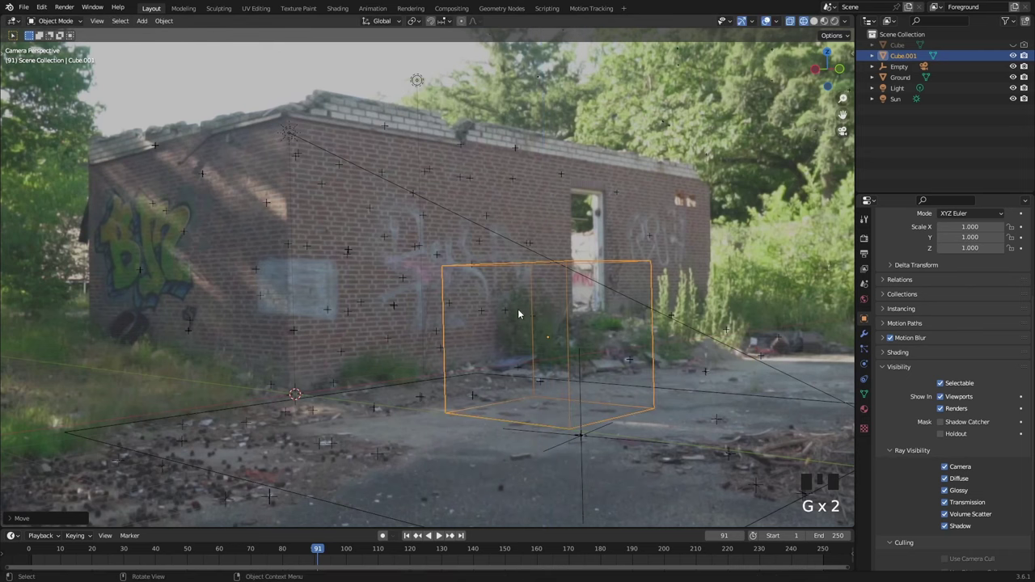
Step: Enlarge the test cube and switch the viewport to Rendered shading to see its shadow
{"action": "key", "text": "z"}
{"action": "left_click_drag", "start_coordinate": [658, 314], "coordinate": [615, 413]}
{"action": "left_click", "coordinate": [614, 413]}
{"action": "key", "text": "s"}
{"action": "key", "text": "z"}
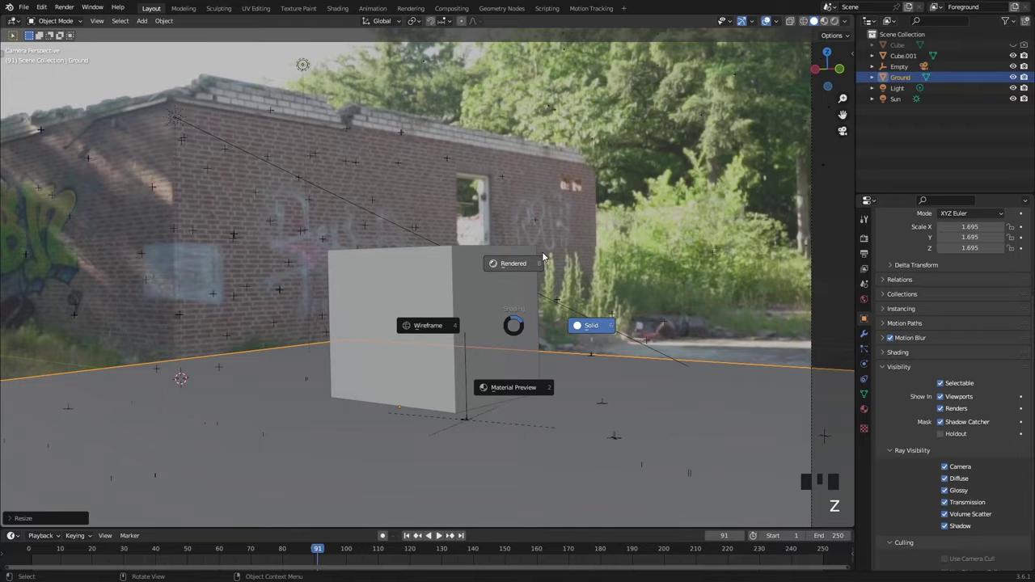